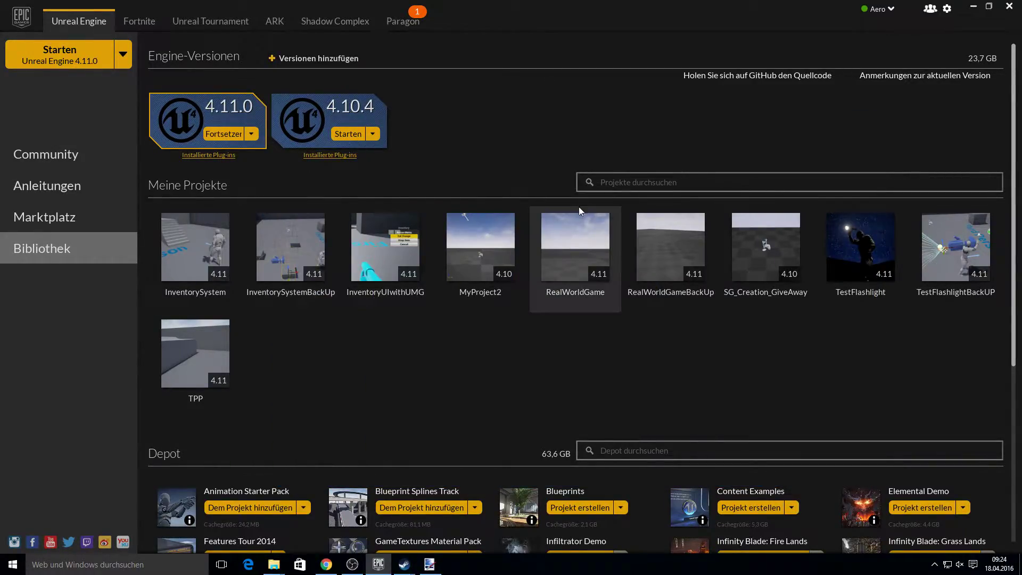
Launch the RealWorldGame project into Unreal Editor 4.11 showing the DebugMap level
{"action": "left_click", "coordinate": [215, 503]}
{"action": "key", "text": "F10"}
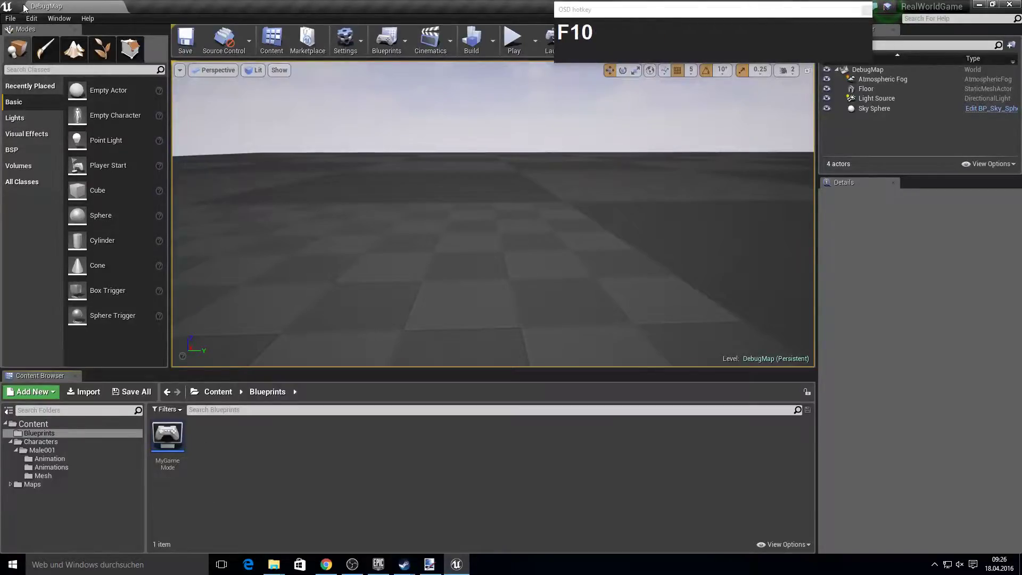
{"action": "left_click_drag", "start_coordinate": [31, 24], "coordinate": [336, 150]}
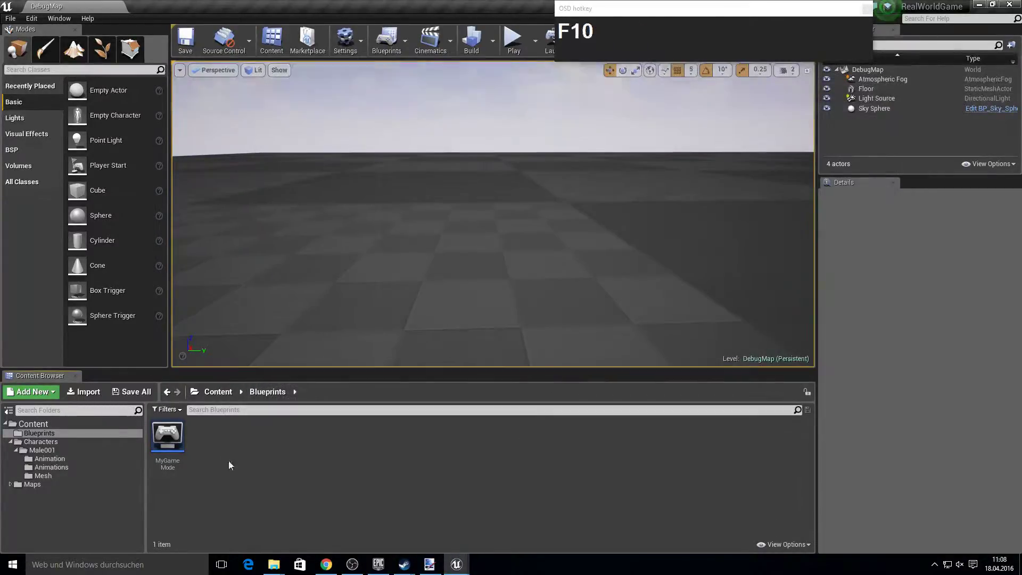
Add an action mapping named Testing bound to the T key, then return to the level editor
{"action": "left_click_drag", "start_coordinate": [14, 19], "coordinate": [55, 126]}
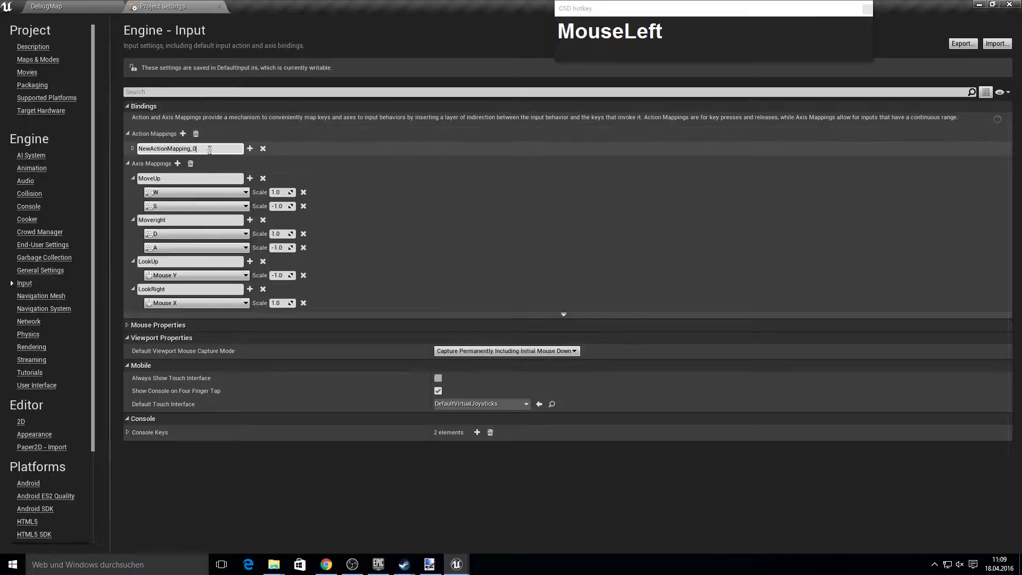
{"action": "type", "text": "Testing"}
{"action": "left_click", "coordinate": [274, 169]}
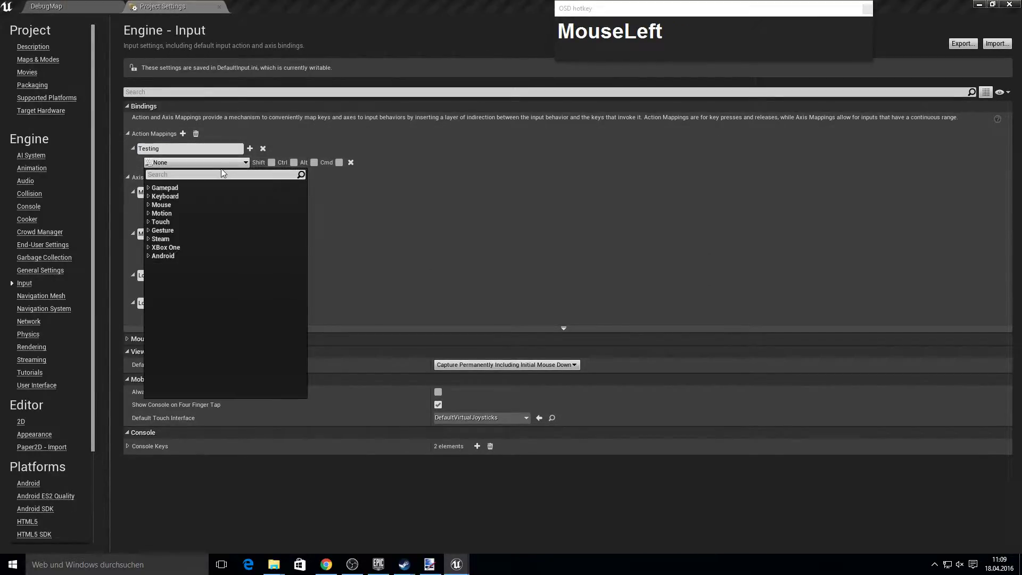
{"action": "key", "text": "t"}
{"action": "scroll", "scroll_direction": "down", "scroll_amount": 3}
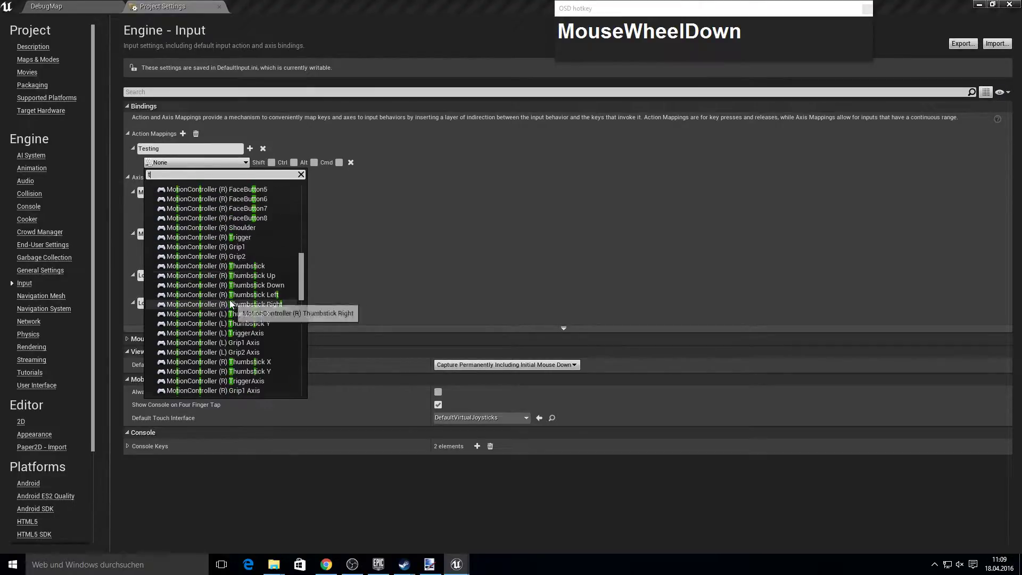
{"action": "left_click", "coordinate": [176, 319]}
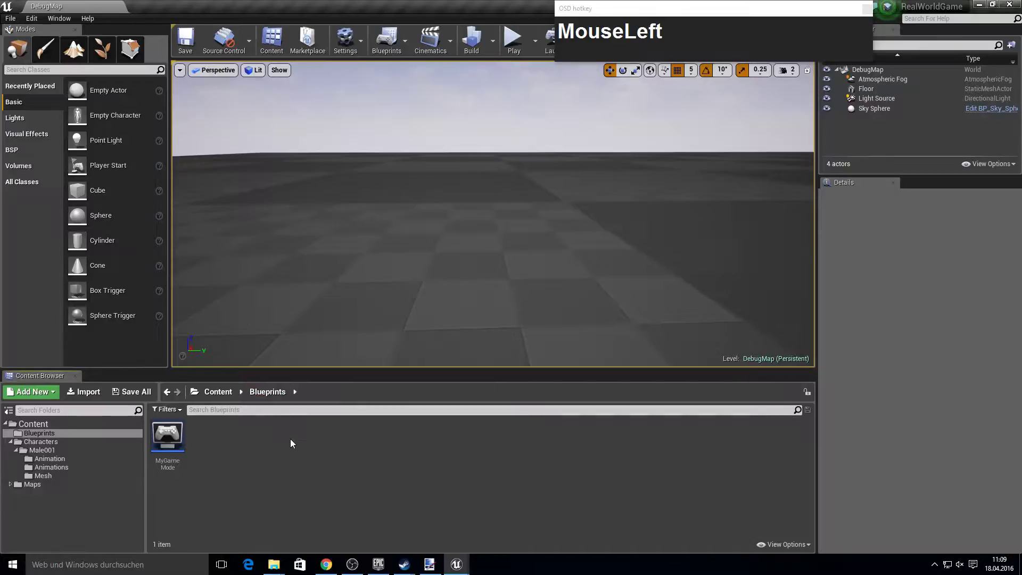
Create a new content folder named UMG under Content
{"action": "key", "text": "F10"}
{"action": "left_click", "coordinate": [63, 429]}
{"action": "right_click", "coordinate": [64, 429]}
{"action": "left_click", "coordinate": [119, 259]}
{"action": "type", "text": "Umg"}
{"action": "key", "text": "Return"}
Create a widget blueprint named Menu inside the UMG folder
{"action": "right_click", "coordinate": [193, 450]}
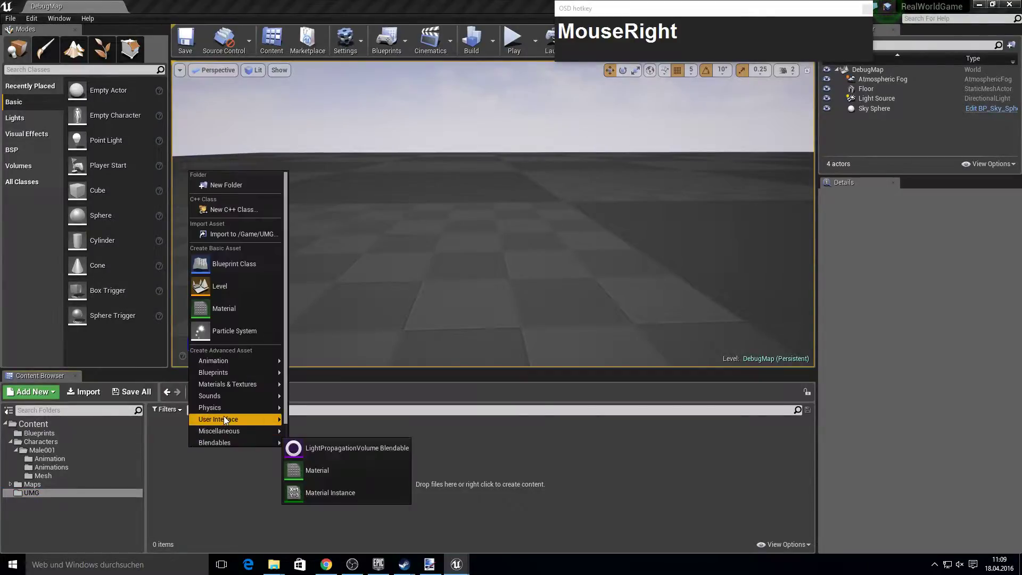
{"action": "left_click", "coordinate": [228, 418]}
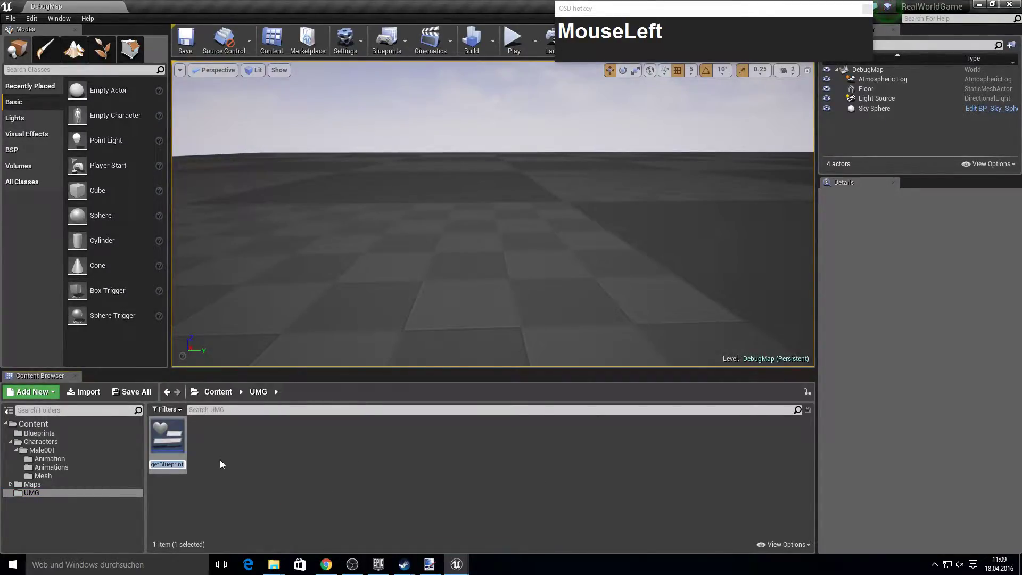
{"action": "type", "text": "Menu"}
{"action": "key", "text": "Return"}
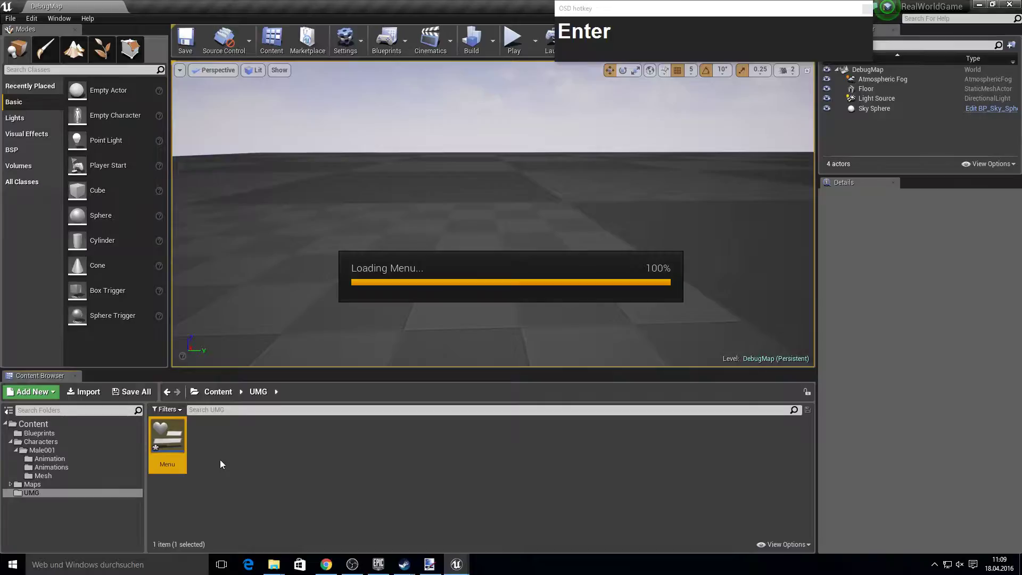
Place a text block inside the canvas's vertical box and rename it 'controls'
{"action": "left_click", "coordinate": [67, 279]}
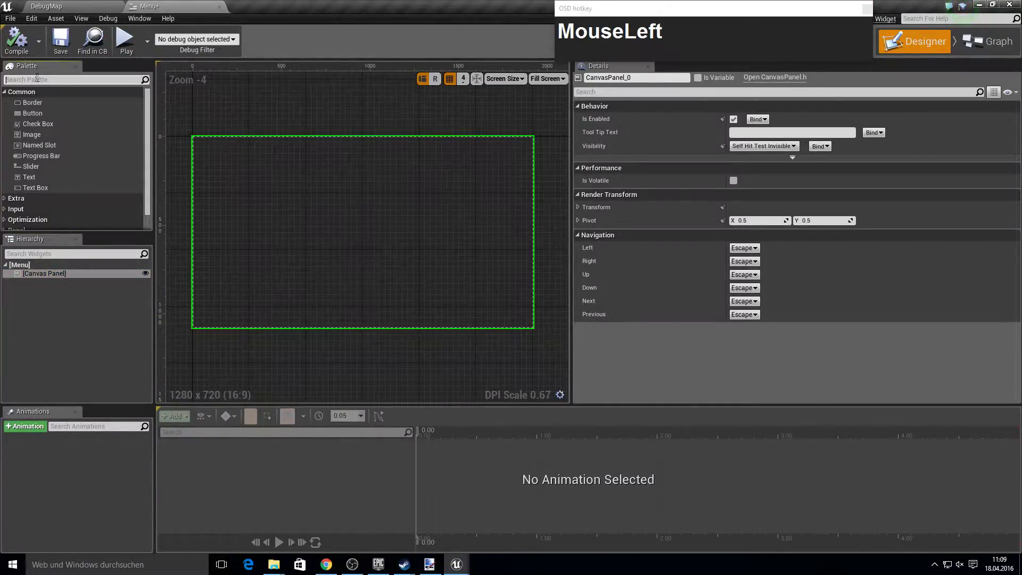
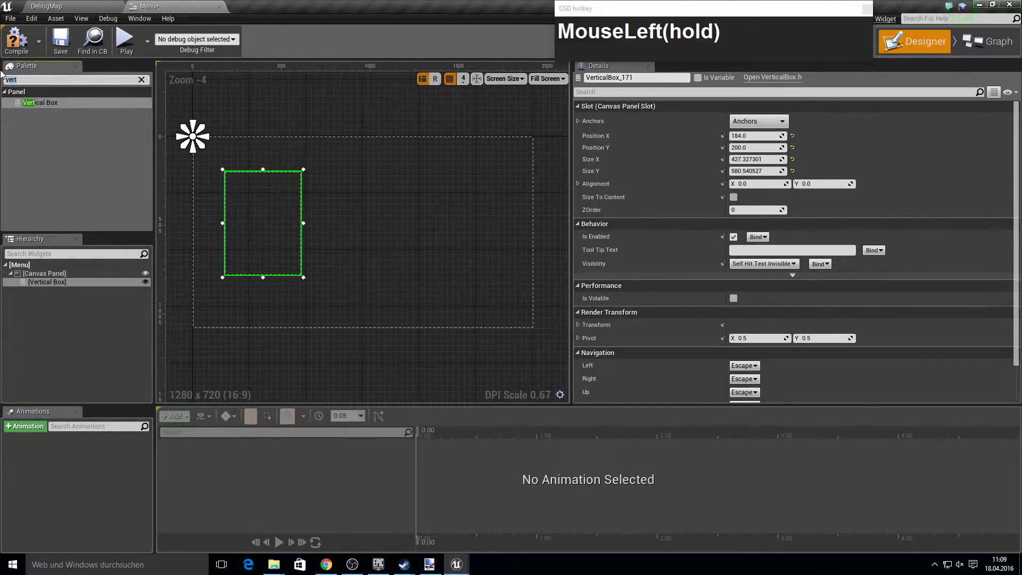
{"action": "type", "text": "text"}
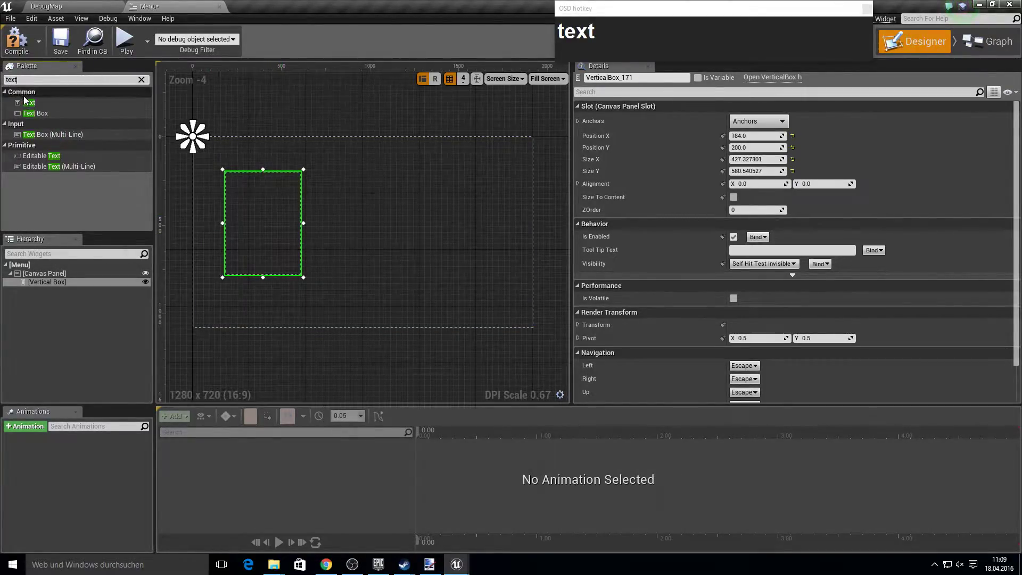
{"action": "left_click", "coordinate": [29, 104]}
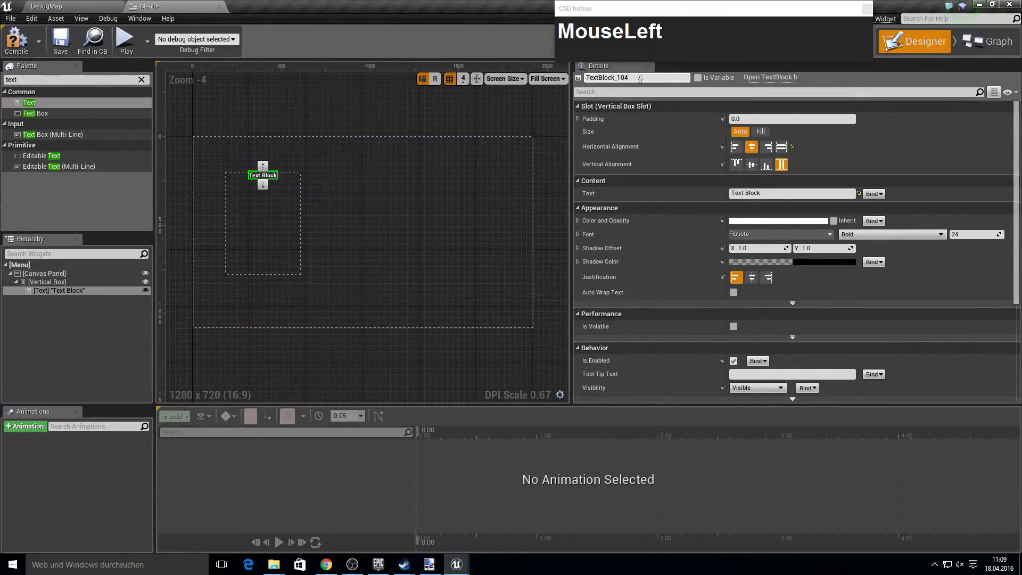
{"action": "key", "text": "shift+k"}
{"action": "key", "text": "BackSpace"}
{"action": "type", "text": "Backspacecontrols"}
{"action": "key", "text": "Return"}
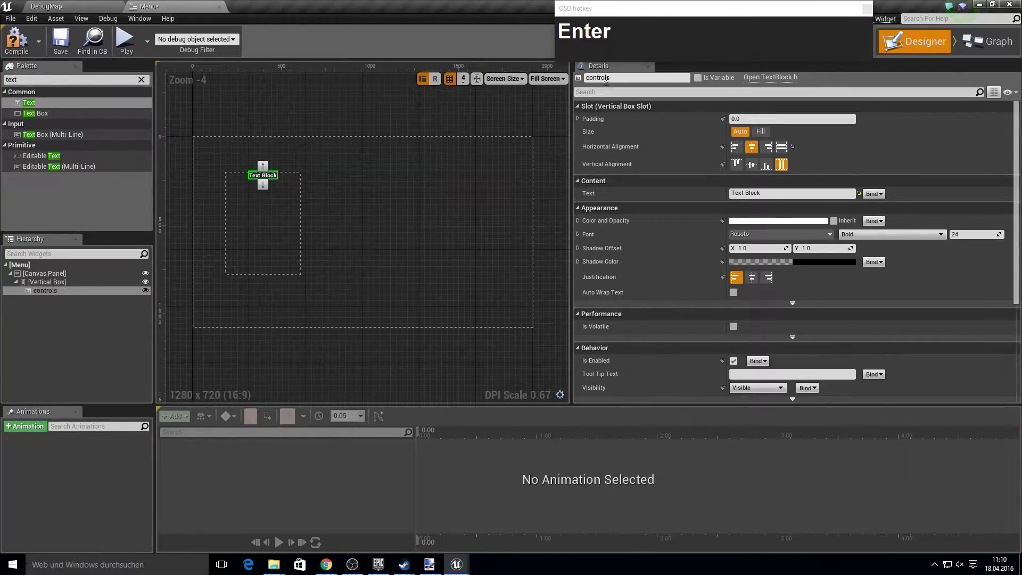
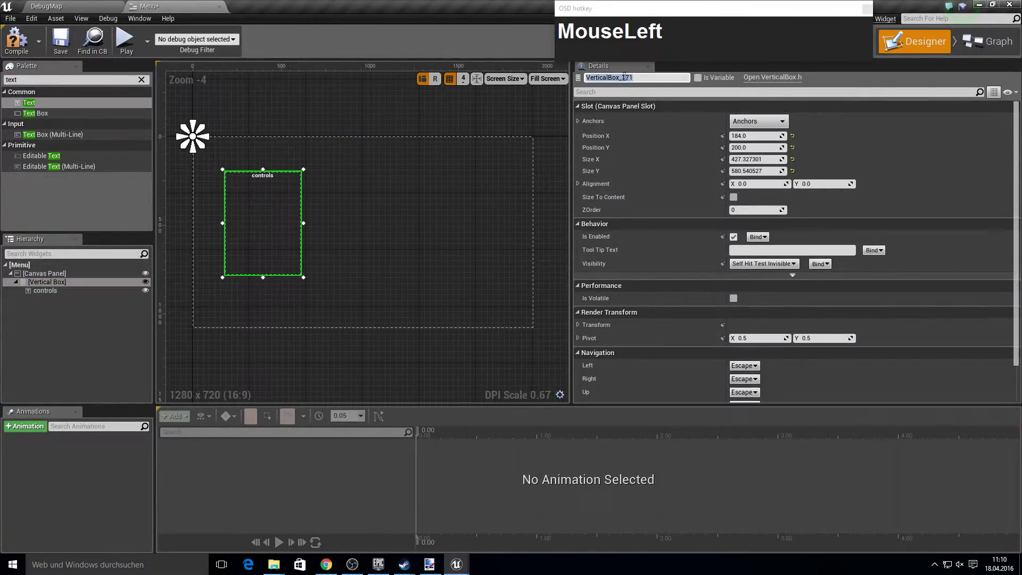
Rename the vertical box to VerticalBox_Axis
{"action": "type", "text": "Axis"}
{"action": "key", "text": "Return"}
Duplicate VerticalBox_Axis, move the copy to the right and title its text Action
{"action": "left_click", "coordinate": [129, 284]}
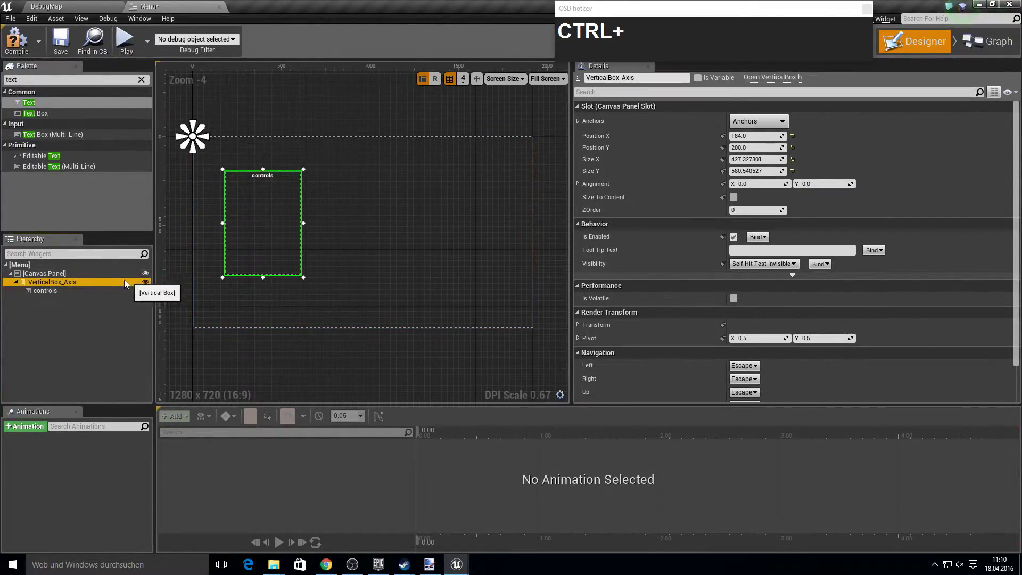
{"action": "left_click_drag", "start_coordinate": [112, 284], "coordinate": [129, 314]}
{"action": "left_click", "coordinate": [128, 315]}
{"action": "right_click", "coordinate": [69, 278]}
{"action": "left_click_drag", "start_coordinate": [96, 323], "coordinate": [337, 193]}
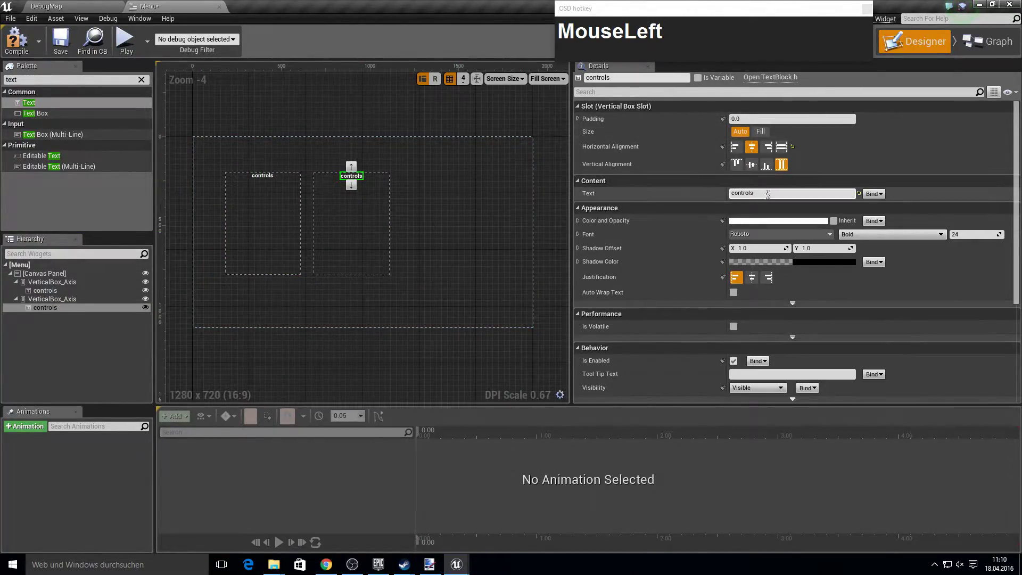
{"action": "type", "text": "Cti"}
{"action": "key", "text": "Return"}
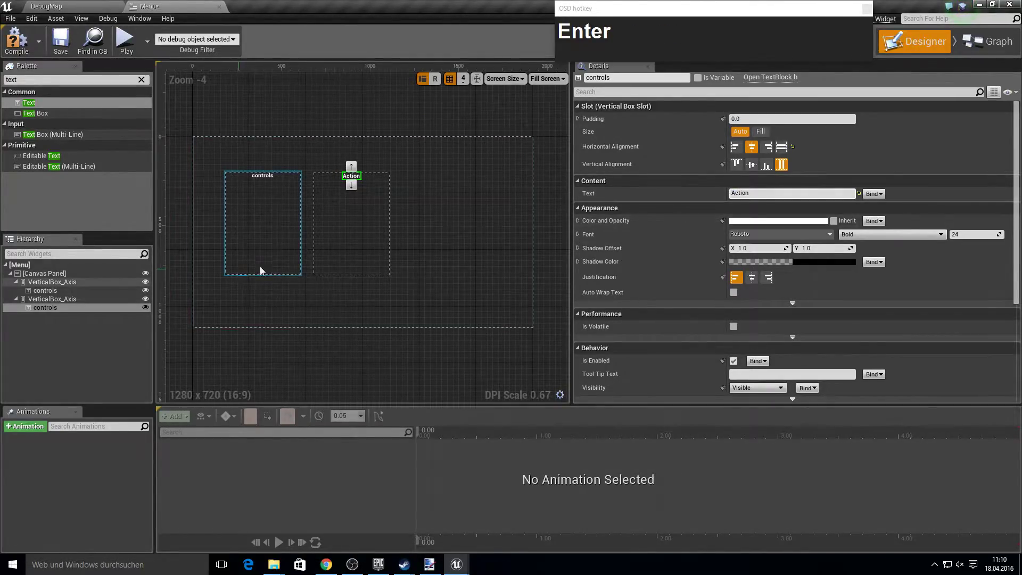
Name the copy VerticalBox_Action and set the first box's text to Axis
{"action": "left_click", "coordinate": [117, 303]}
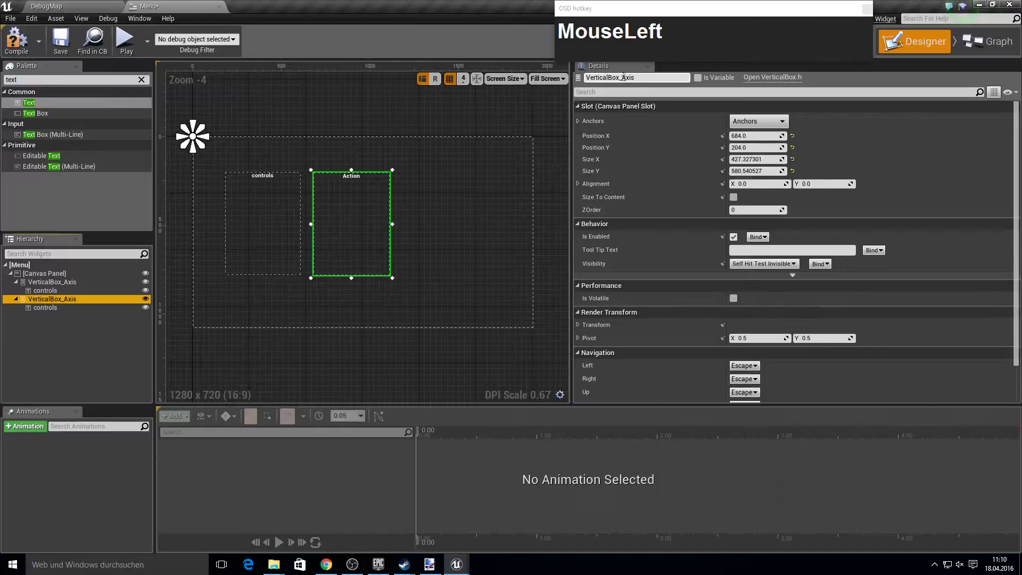
{"action": "type", "text": "Action"}
{"action": "key", "text": "Return"}
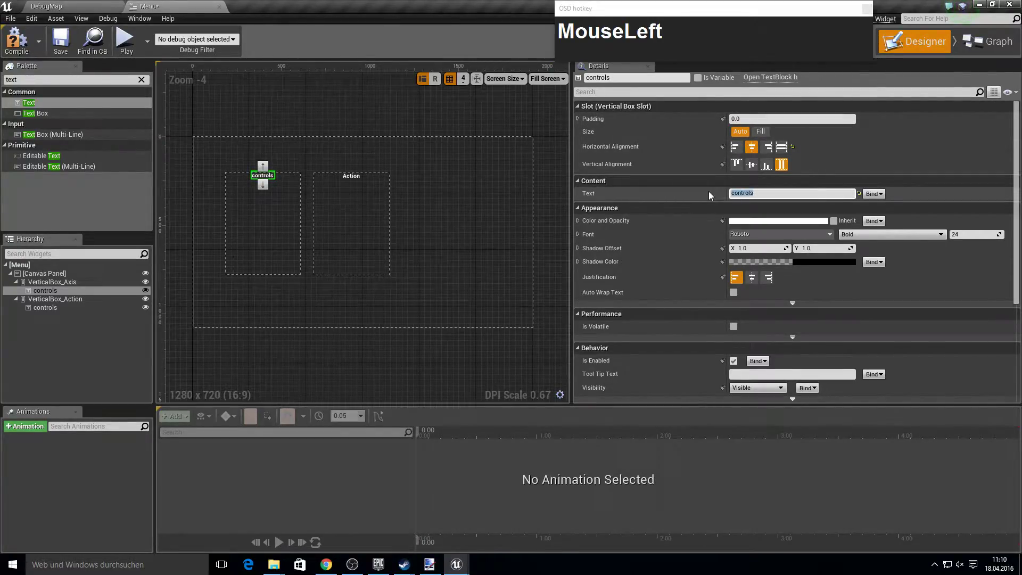
{"action": "type", "text": "Axis"}
{"action": "key", "text": "Return"}
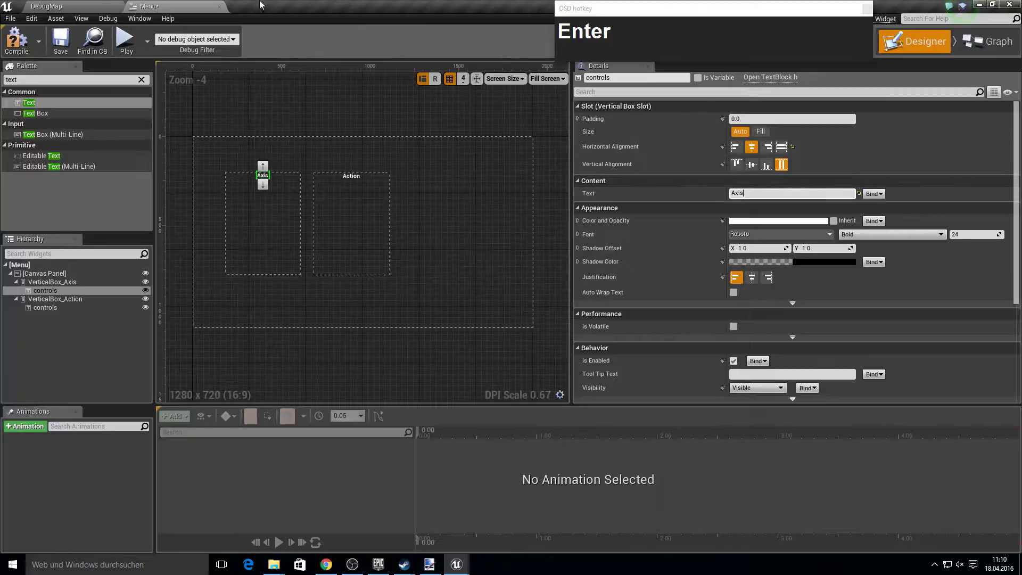
{"action": "left_click", "coordinate": [14, 46]}
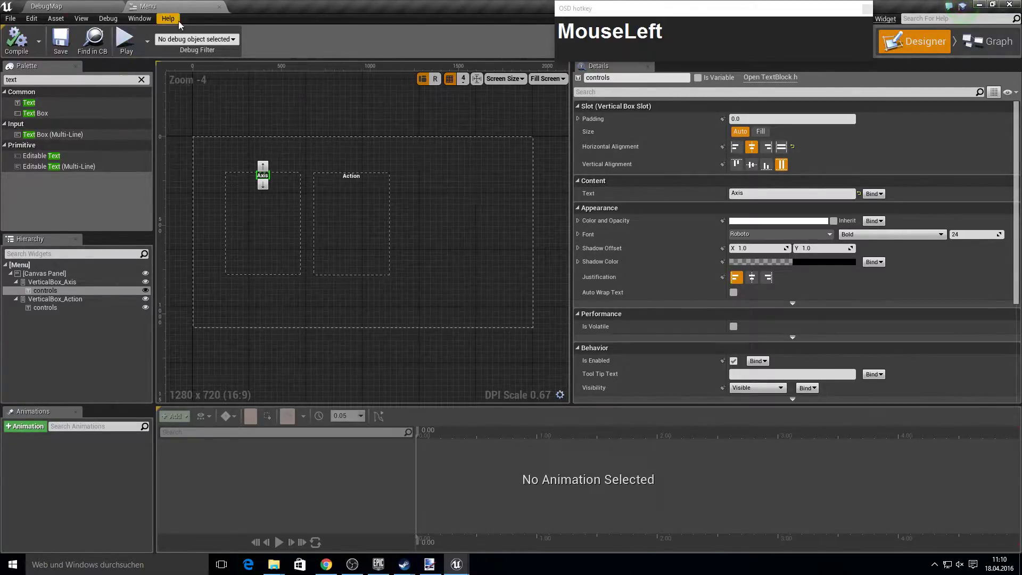
Create widget blueprint Axis and delete its default Canvas Panel for a Horizontal Box
{"action": "right_click", "coordinate": [246, 435]}
{"action": "left_click", "coordinate": [281, 409]}
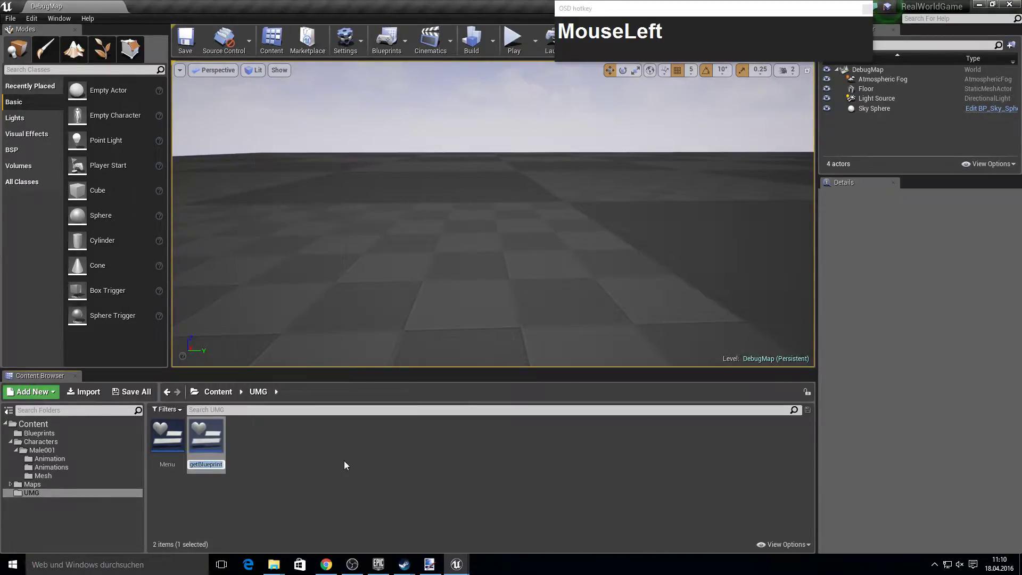
{"action": "type", "text": "Axis"}
{"action": "key", "text": "Return"}
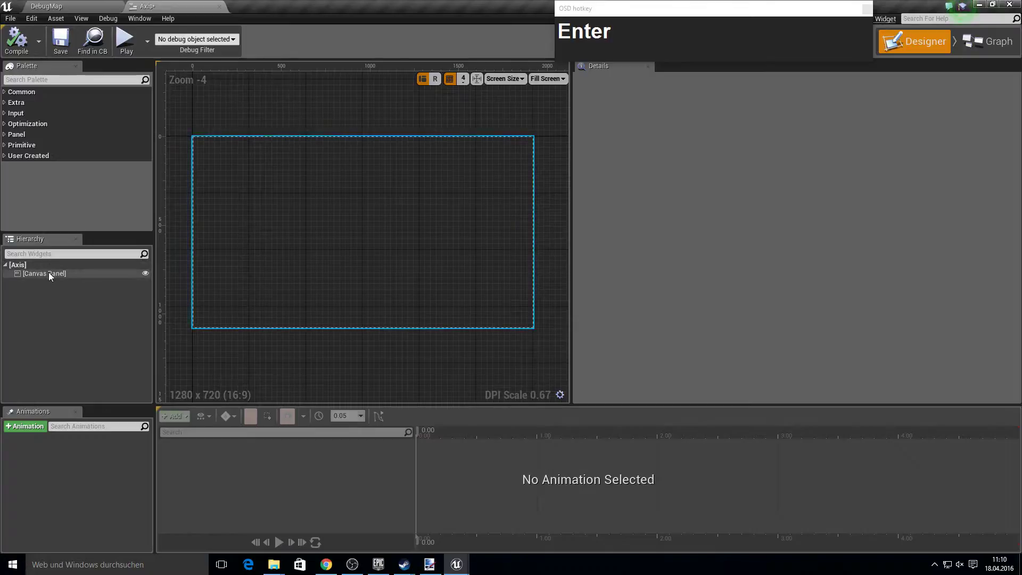
{"action": "left_click", "coordinate": [53, 275]}
{"action": "type", "text": "MouseLeftDel"}
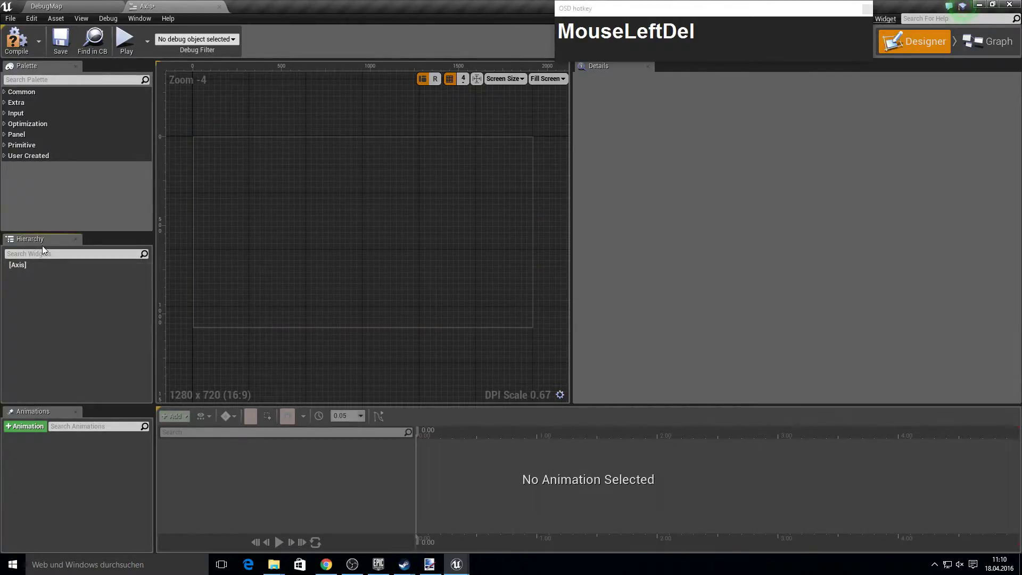
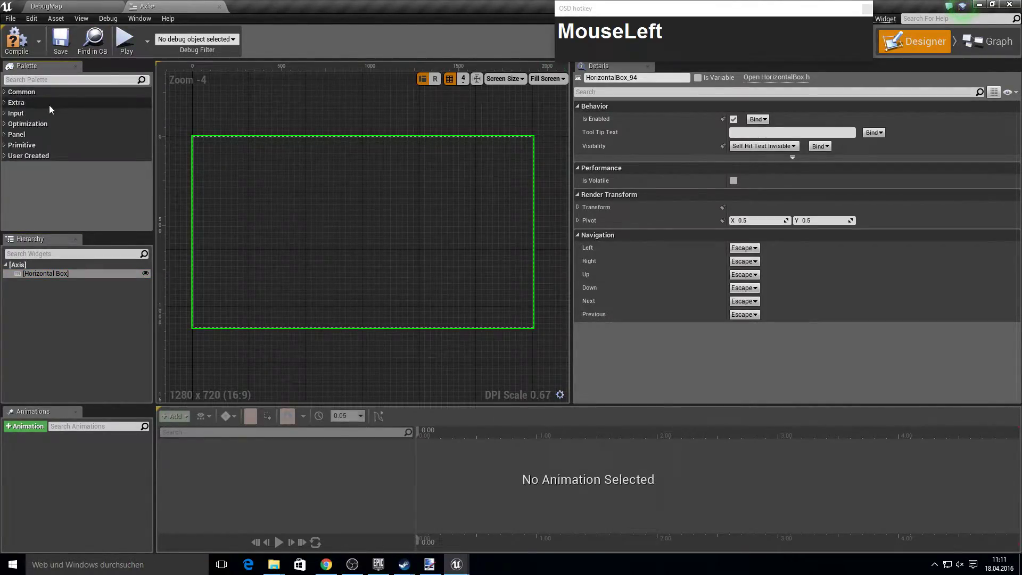
Add a text block and a button to the Axis widget's horizontal box
{"action": "type", "text": "tex"}
{"action": "left_click", "coordinate": [34, 107]}
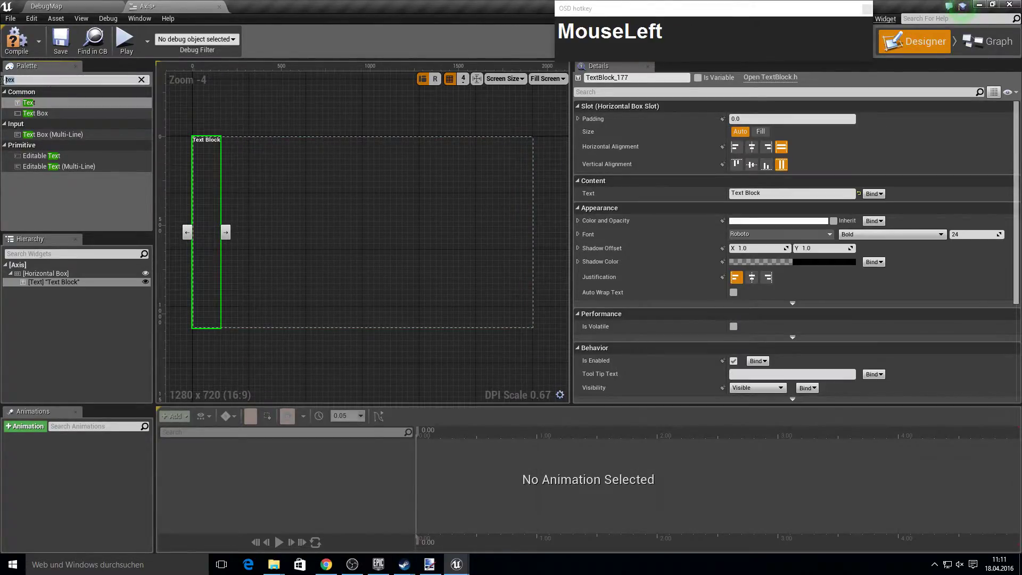
{"action": "type", "text": "b"}
{"action": "left_click", "coordinate": [5, 85]}
{"action": "type", "text": "utt"}
{"action": "left_click", "coordinate": [44, 111]}
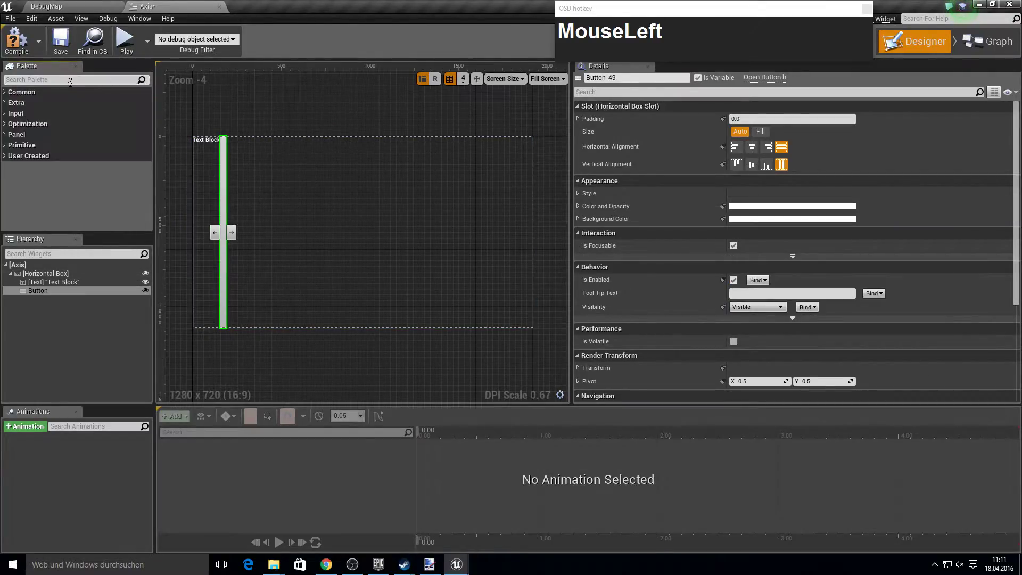
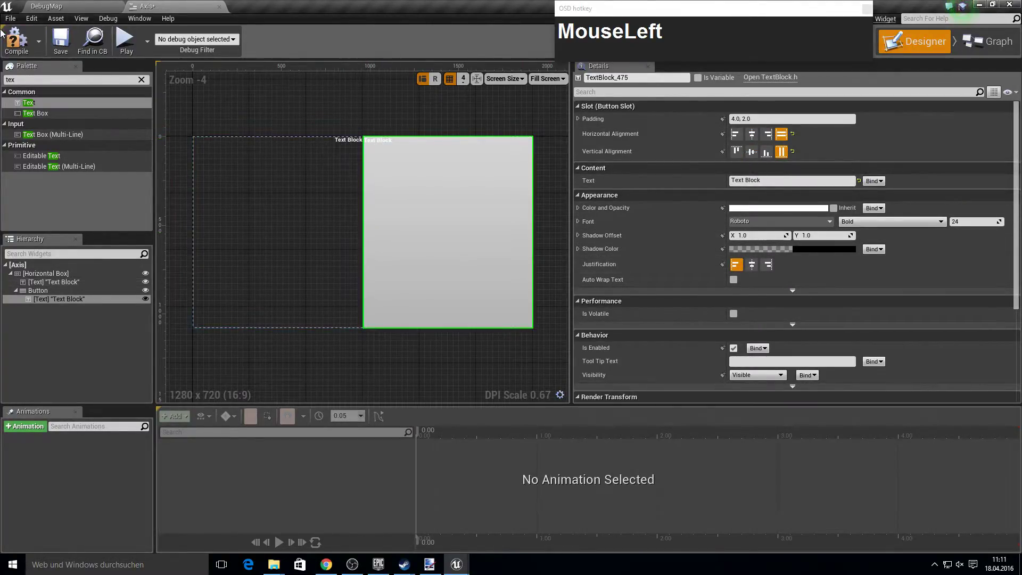
Rename the text KeyName and the button's text KeyNew, with KeyName filling the width
{"action": "key", "text": "F2"}
{"action": "type", "text": "KeyName"}
{"action": "key", "text": "Return"}
{"action": "left_click", "coordinate": [83, 300]}
{"action": "key", "text": "F2"}
{"action": "type", "text": "KeyNew"}
{"action": "key", "text": "Return"}
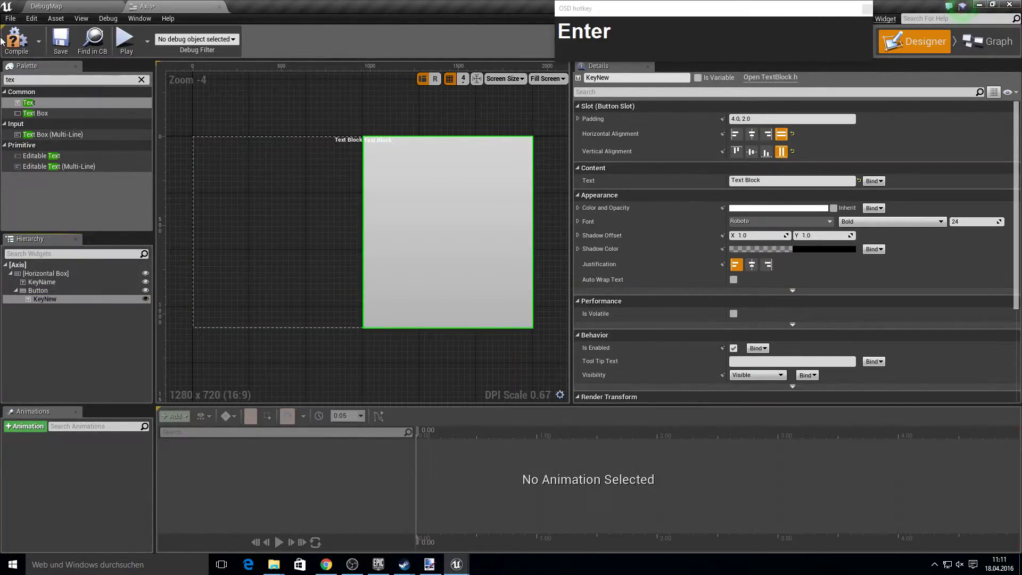
{"action": "left_click", "coordinate": [703, 77]}
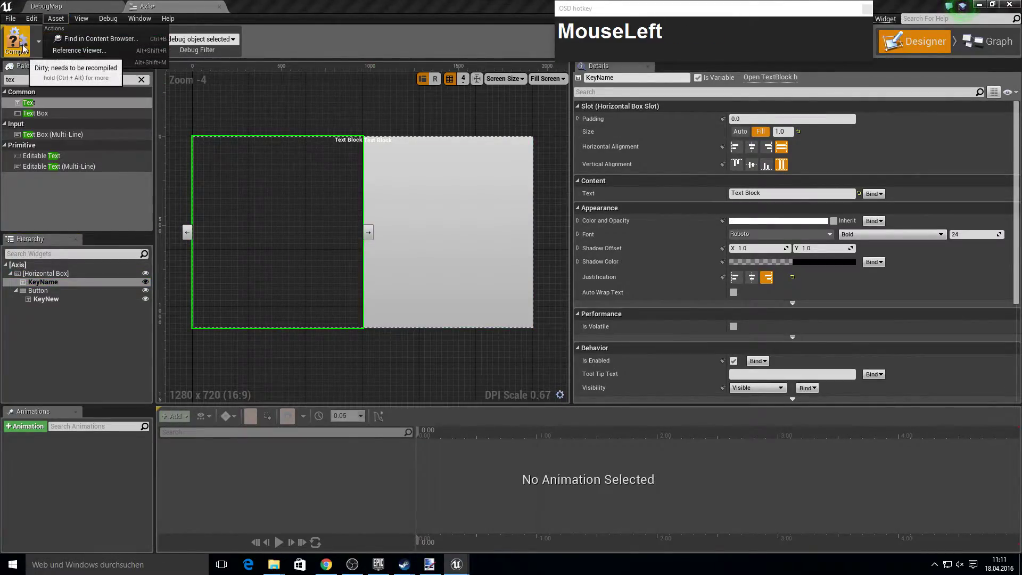
Back in the content browser, create a widget blueprint named Action
{"action": "left_click", "coordinate": [69, 45]}
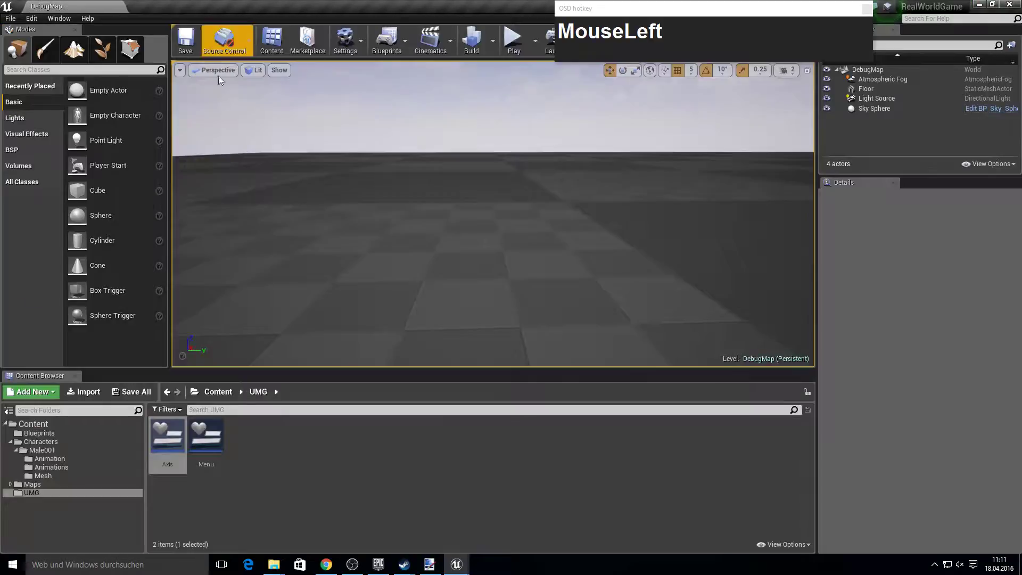
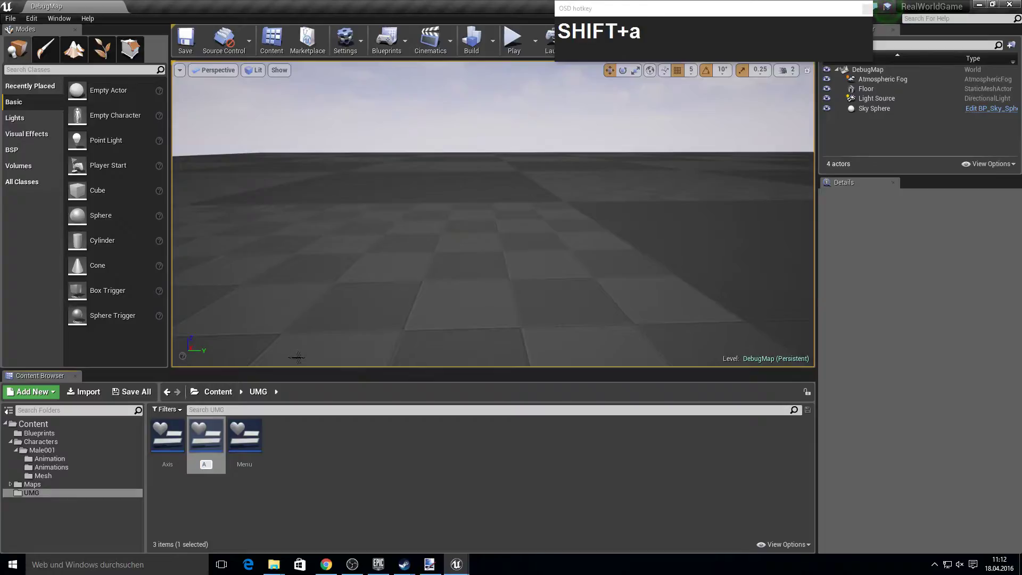
{"action": "type", "text": "ion"}
{"action": "key", "text": "Return"}
In the Male_001 character's event graph, wire a P key event into a FlipFlop node
{"action": "left_click", "coordinate": [334, 432]}
{"action": "key", "text": "F10"}
{"action": "left_click", "coordinate": [57, 454]}
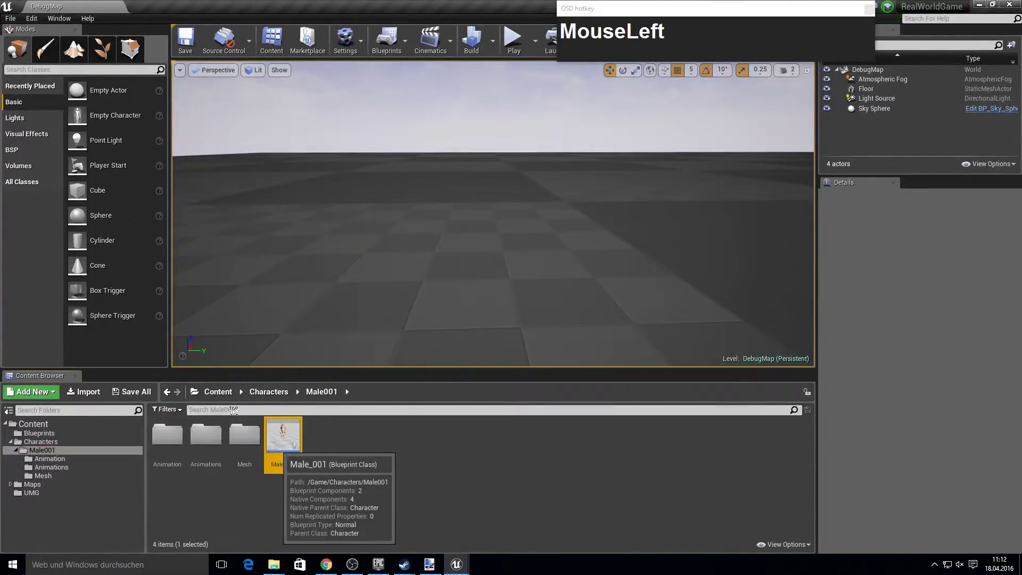
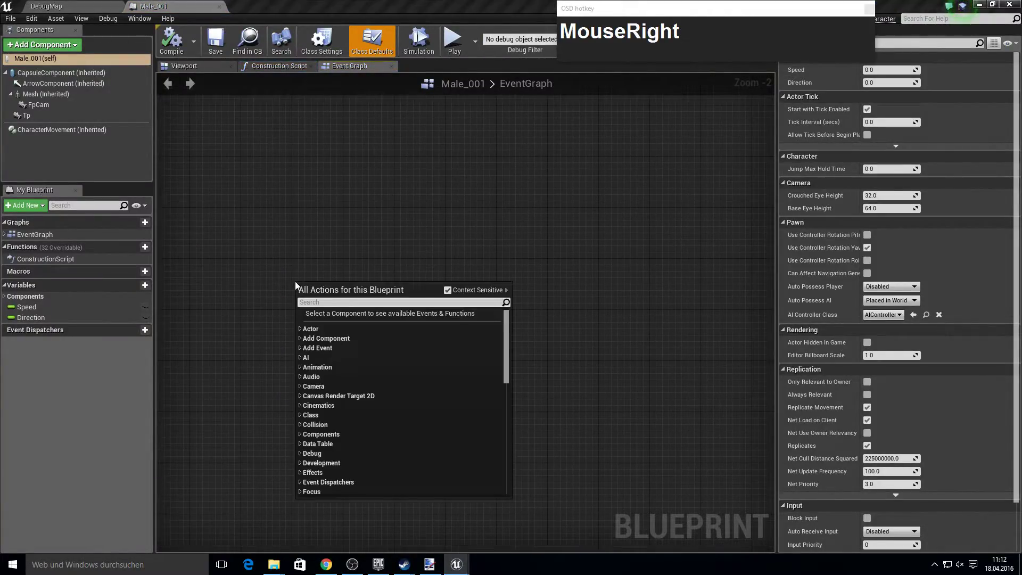
{"action": "key", "text": "p"}
{"action": "left_click", "coordinate": [342, 421]}
{"action": "type", "text": "flipl"}
{"action": "key", "text": "Return"}
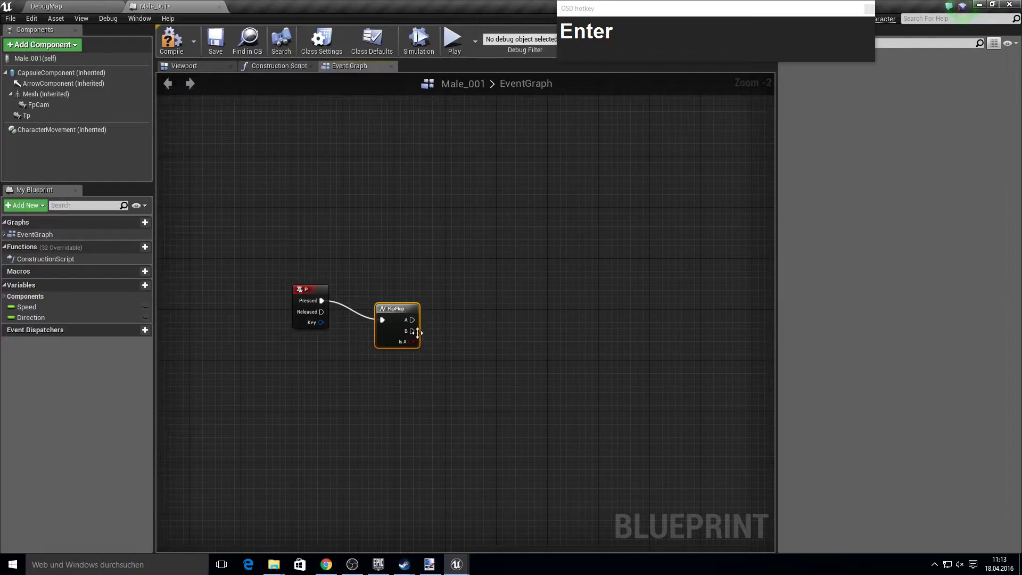
Add a Create Widget node after FlipFlop with Get Player Controller as owning player
{"action": "left_click_drag", "start_coordinate": [423, 322], "coordinate": [470, 280]}
{"action": "type", "text": "create_wMouseLeftcreate_wid"}
{"action": "key", "text": "Return"}
{"action": "left_click_drag", "start_coordinate": [501, 316], "coordinate": [407, 362]}
{"action": "type", "text": "get_player_c"}
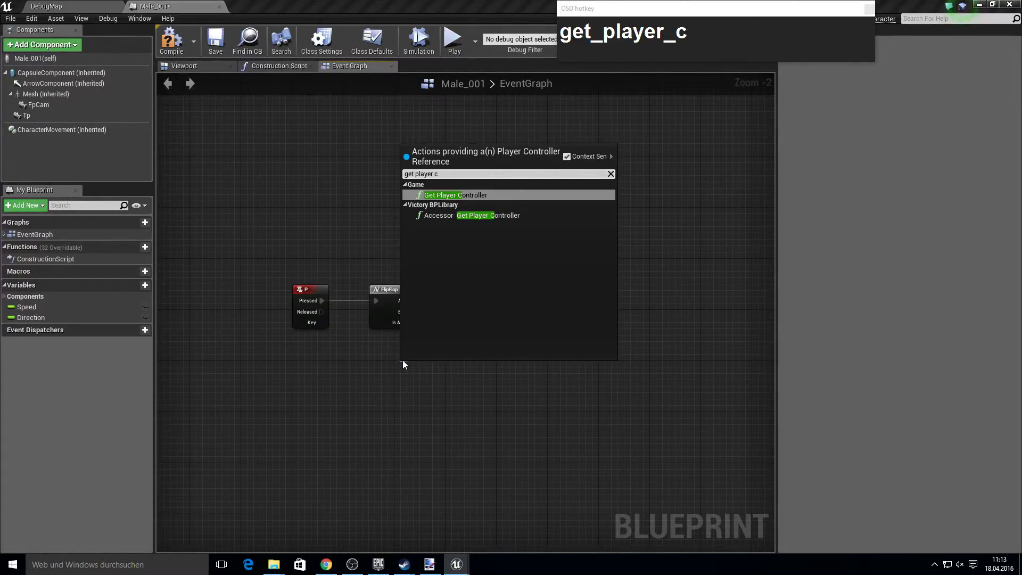
Promote the created Menu widget to a variable named ControlsRef
{"action": "key", "text": "Return"}
{"action": "left_click_drag", "start_coordinate": [521, 379], "coordinate": [427, 302]}
{"action": "left_click", "coordinate": [428, 302]}
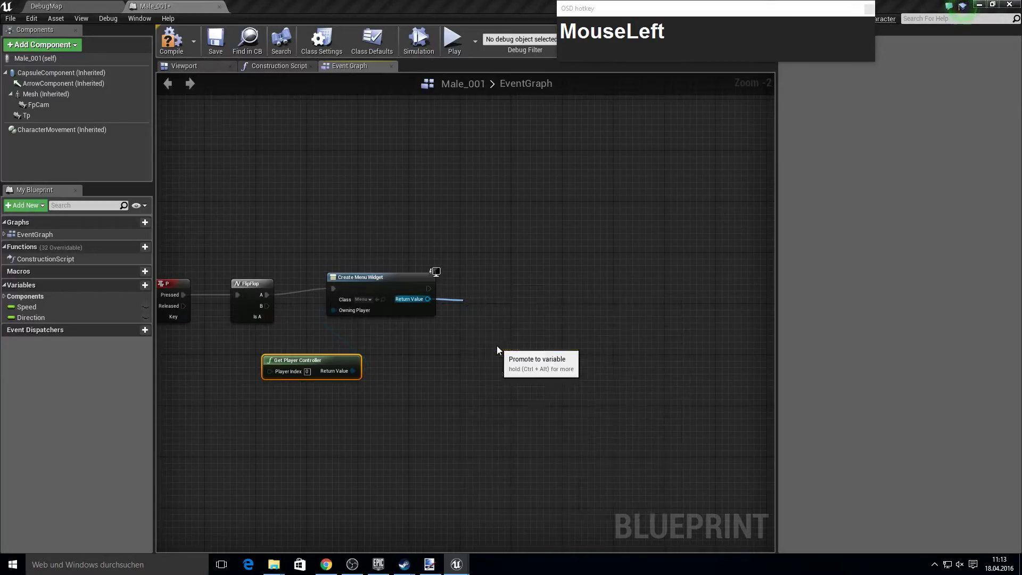
{"action": "type", "text": "Controls"}
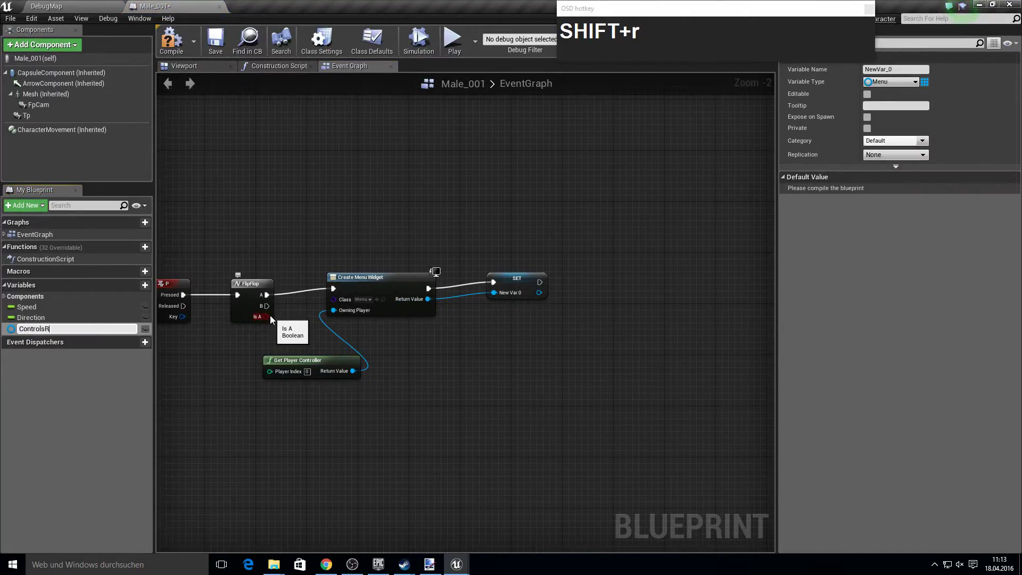
{"action": "type", "text": "f"}
{"action": "key", "text": "Return"}
Add an Add to Viewport node after the ControlsRef setter
{"action": "right_click", "coordinate": [356, 321]}
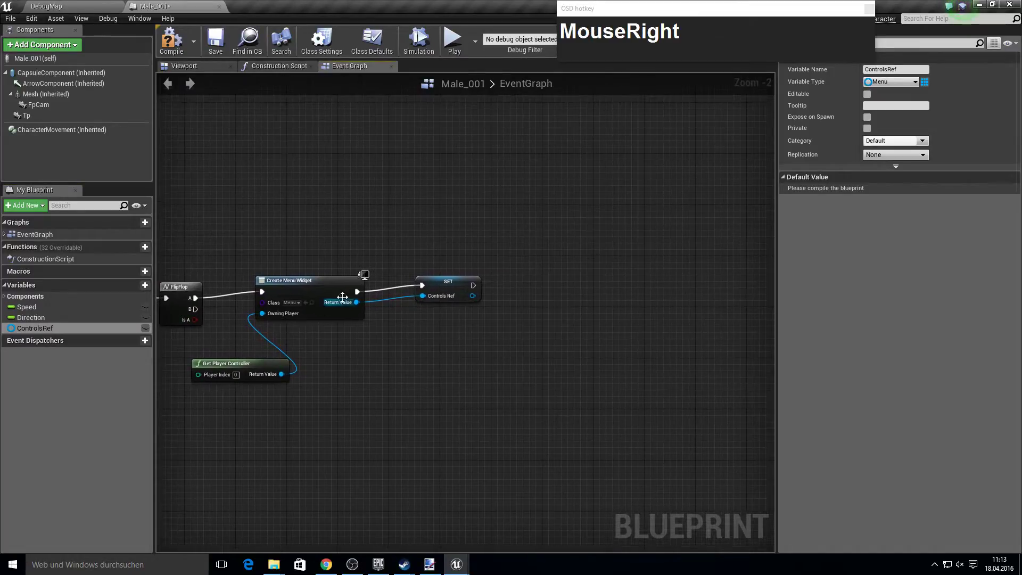
{"action": "left_click", "coordinate": [478, 295]}
{"action": "type", "text": "MouseLeftadd_to_vMouseLeftadd_to_vie"}
{"action": "key", "text": "Return"}
{"action": "left_click", "coordinate": [534, 324]}
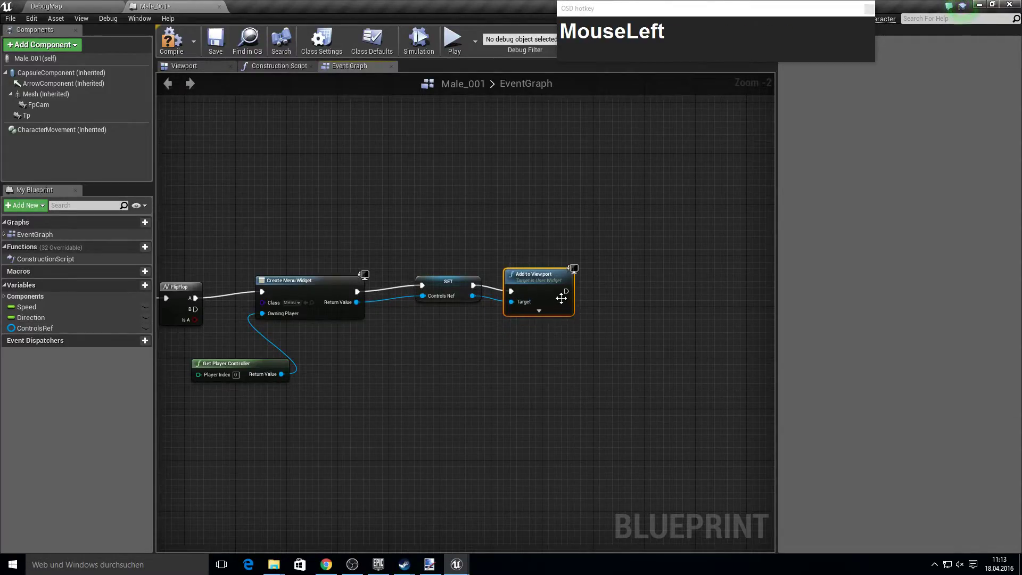
{"action": "type", "text": "MouseLeftst_show_mou"}
{"action": "key", "text": "BackSpace"}
{"action": "key", "text": "Escape"}
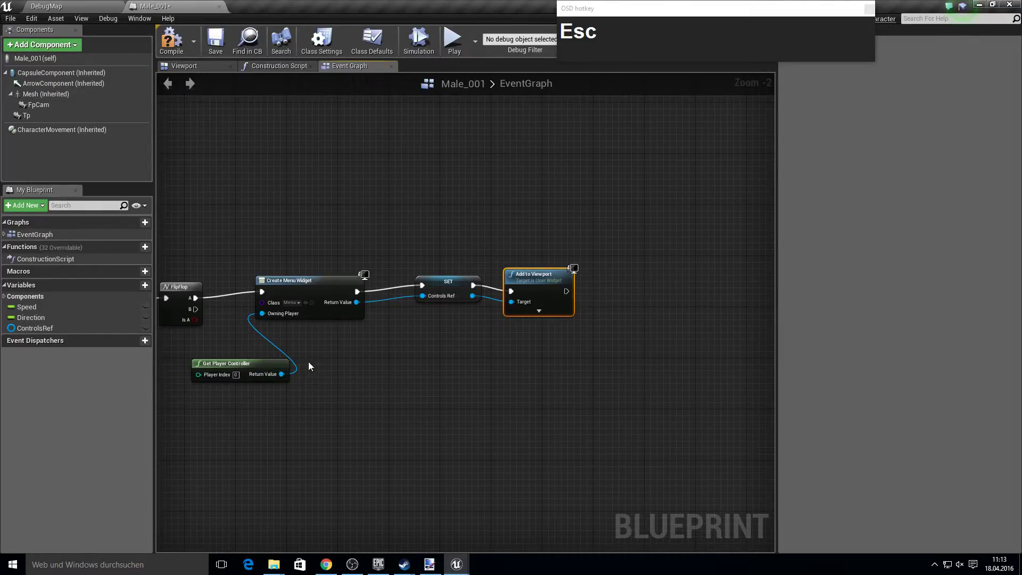
Add a Set Show Mouse Cursor node from the player controller and wire it after Add to Viewport
{"action": "left_click_drag", "start_coordinate": [286, 378], "coordinate": [587, 335]}
{"action": "type", "text": "set_shw"}
{"action": "key", "text": "BackSpace"}
{"action": "type", "text": "ow"}
{"action": "key", "text": "Down"}
{"action": "key", "text": "Return"}
{"action": "left_click_drag", "start_coordinate": [645, 355], "coordinate": [642, 297]}
{"action": "left_click_drag", "start_coordinate": [643, 297], "coordinate": [458, 307]}
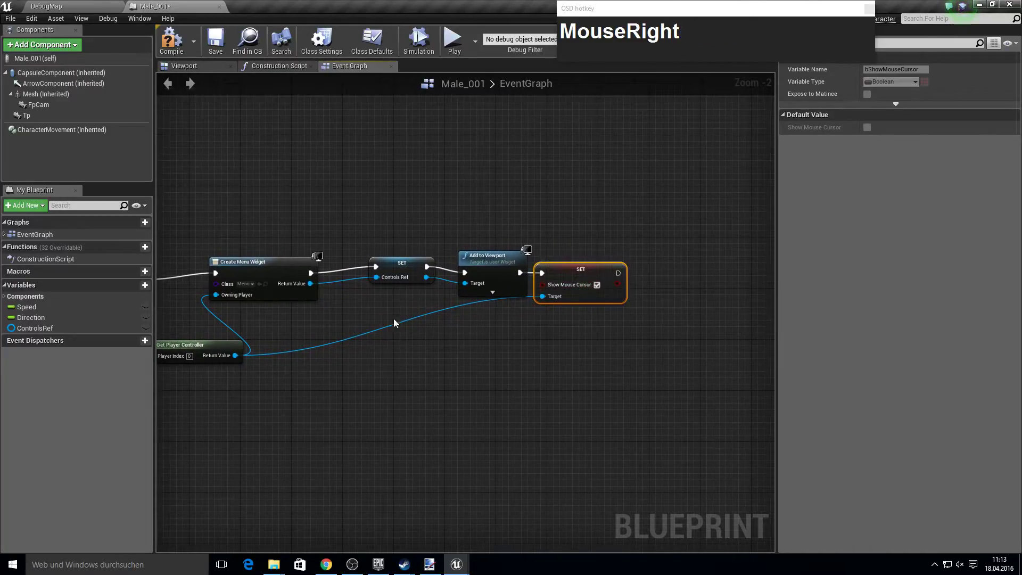
Add a Set Input Mode Game and UI node wired after the cursor setter
{"action": "left_click_drag", "start_coordinate": [242, 356], "coordinate": [663, 302]}
{"action": "type", "text": "set_input_mode"}
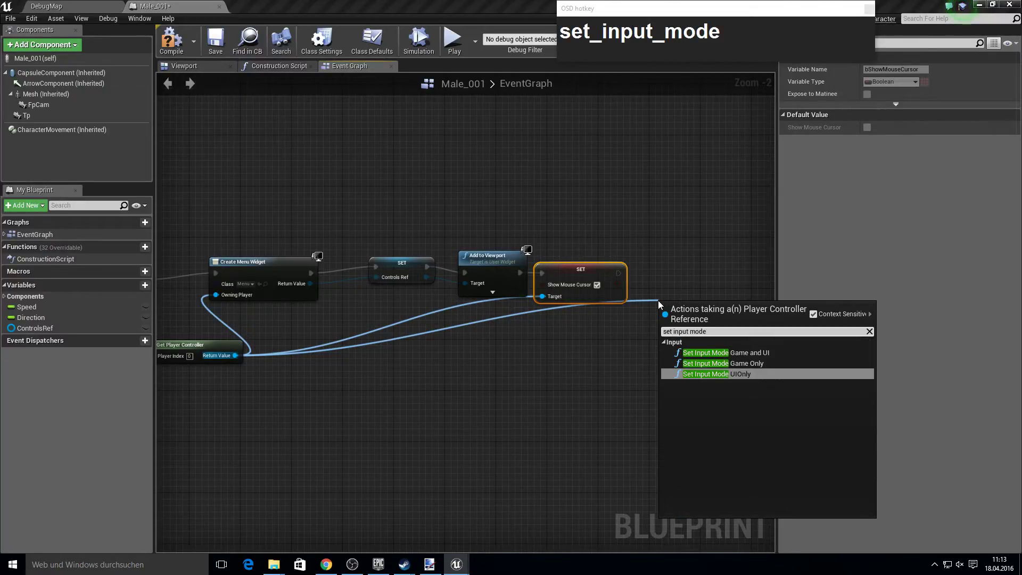
{"action": "key", "text": "Up"}
{"action": "key", "text": "Up"}
{"action": "key", "text": "Return"}
{"action": "left_click_drag", "start_coordinate": [669, 317], "coordinate": [655, 302]}
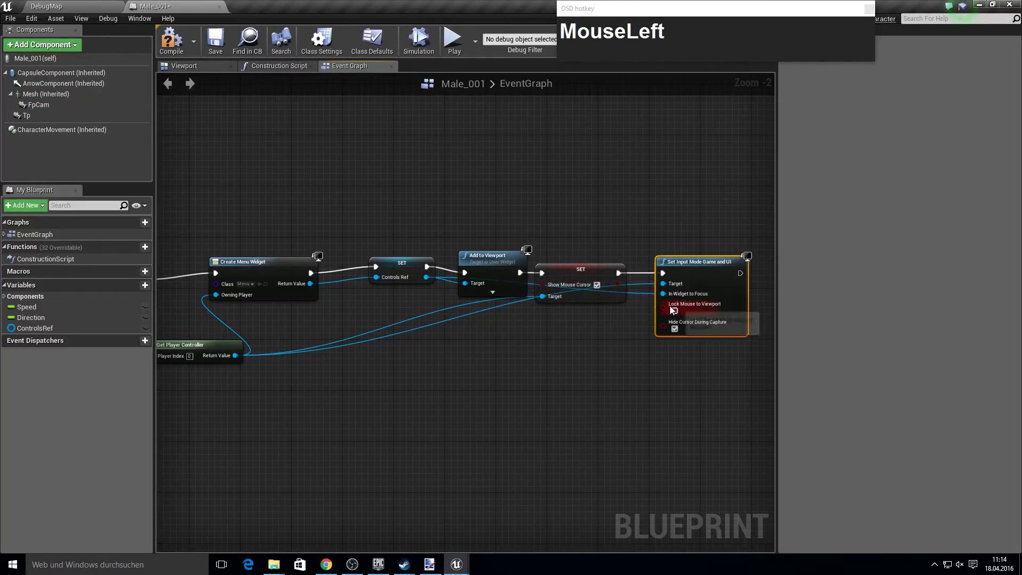
Drop a ControlsRef getter feeding a Remove from Parent node
{"action": "left_click_drag", "start_coordinate": [464, 380], "coordinate": [398, 205]}
{"action": "left_click_drag", "start_coordinate": [396, 204], "coordinate": [419, 327]}
{"action": "type", "text": "remove_fromMouseLeftremove_from"}
{"action": "key", "text": "Return"}
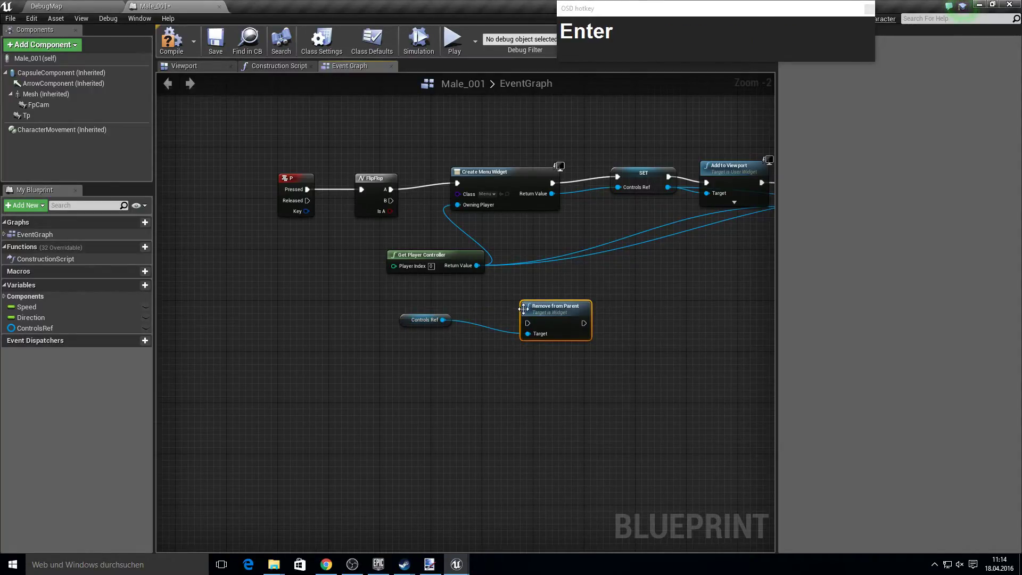
Wire FlipFlop's B into Remove from Parent and add a Show Mouse Cursor setter targeting the player controller
{"action": "left_click", "coordinate": [534, 329]}
{"action": "left_click_drag", "start_coordinate": [509, 285], "coordinate": [551, 316]}
{"action": "right_click", "coordinate": [581, 287]}
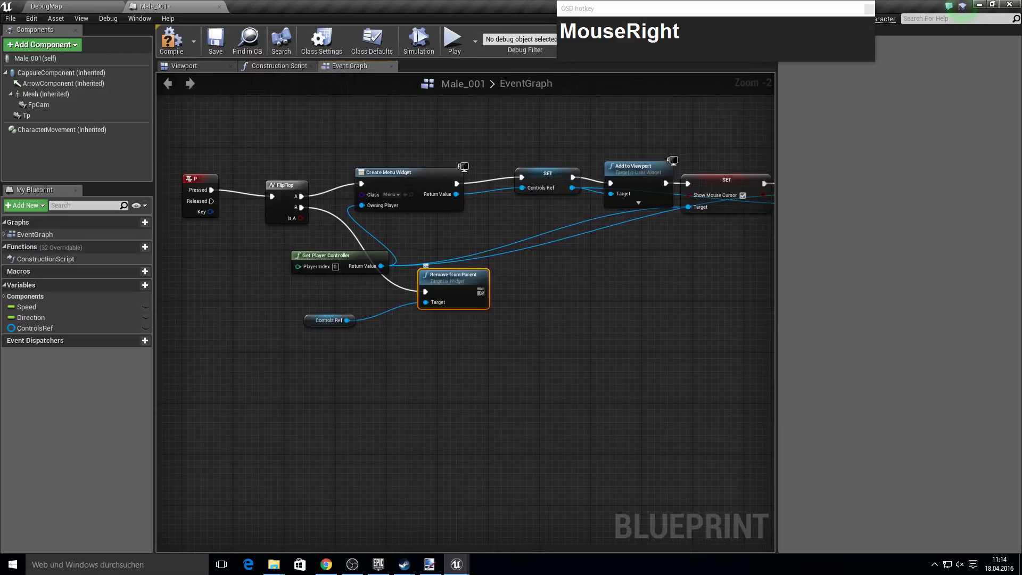
{"action": "left_click", "coordinate": [385, 271]}
{"action": "type", "text": "MouseLeftshow_mMouseLeftshow_mouseDown"}
{"action": "key", "text": "Return"}
{"action": "left_click", "coordinate": [537, 310]}
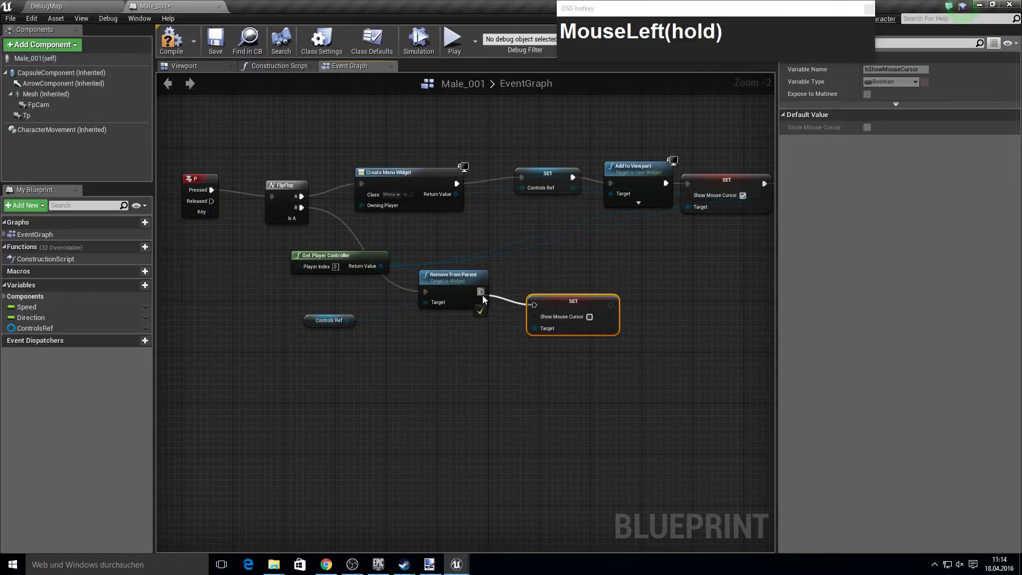
{"action": "left_click_drag", "start_coordinate": [578, 306], "coordinate": [516, 313]}
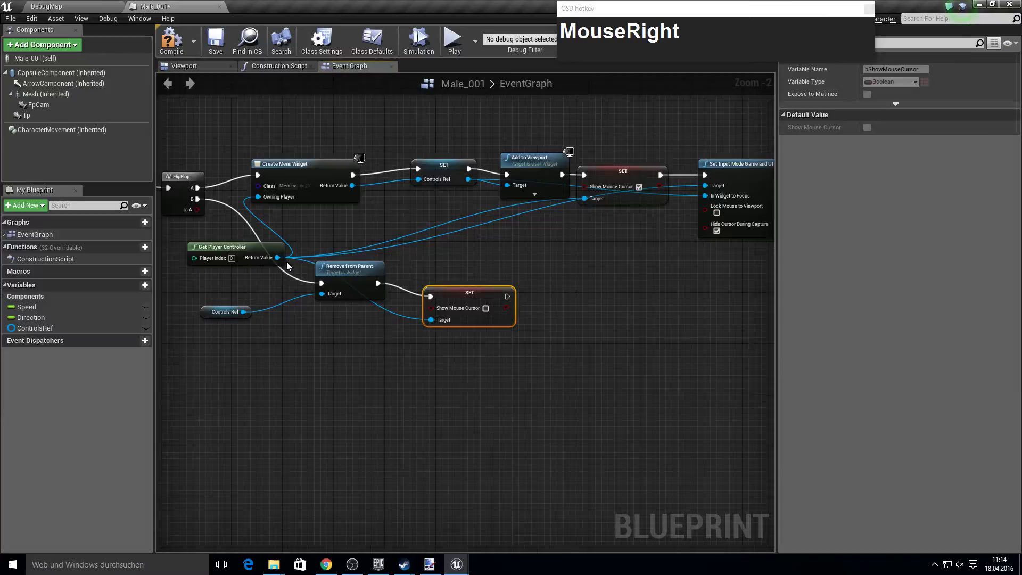
Chain a Set Input Mode Game Only node after the cursor setter
{"action": "left_click_drag", "start_coordinate": [283, 260], "coordinate": [562, 311]}
{"action": "type", "text": "set_input_mode"}
{"action": "type", "text": "_"}
{"action": "type", "text": "ame"}
{"action": "key", "text": "Return"}
Compile the character blueprint and toggle the controls menu on with P in the running game
{"action": "left_click", "coordinate": [571, 334]}
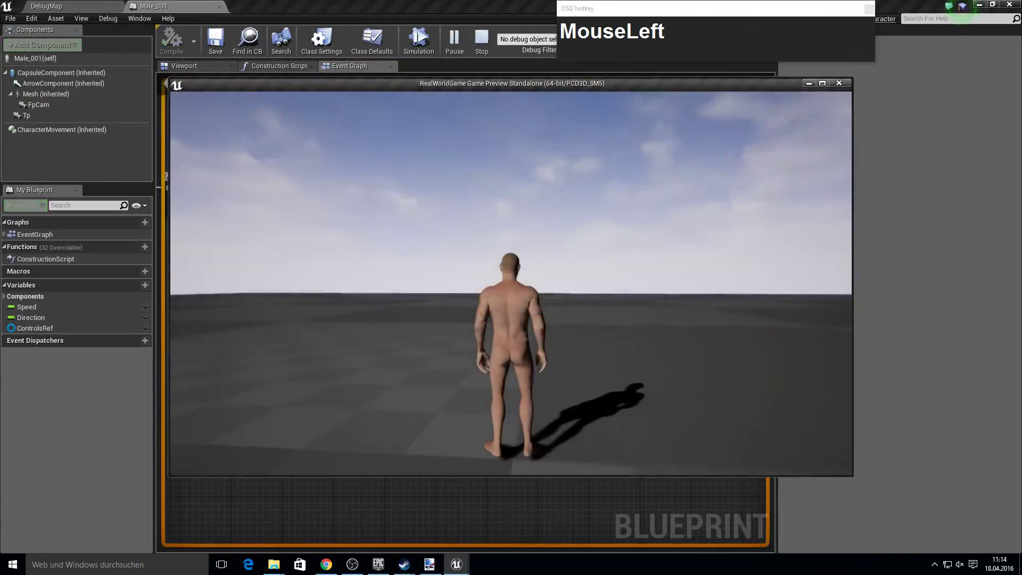
{"action": "key", "text": "p"}
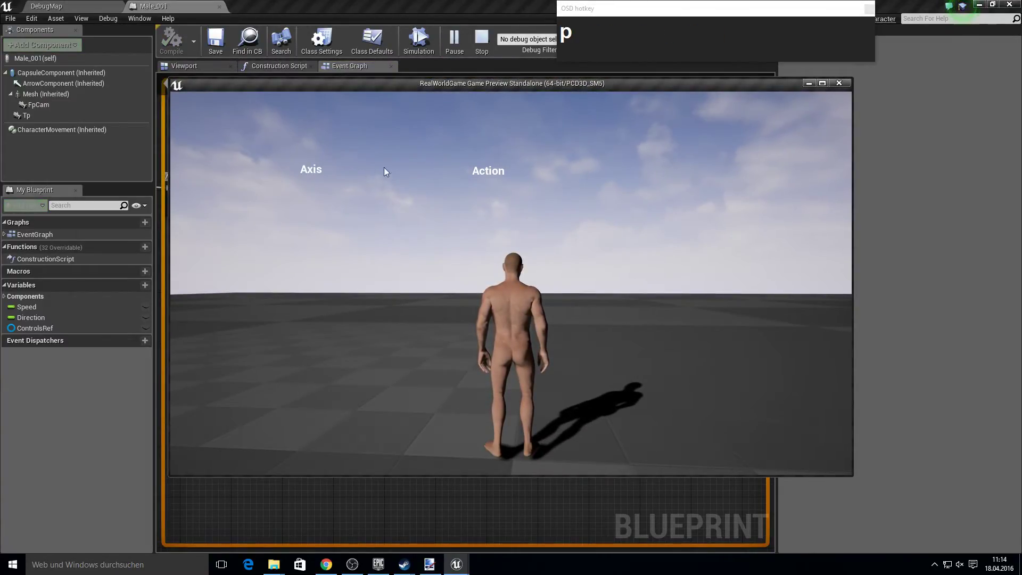
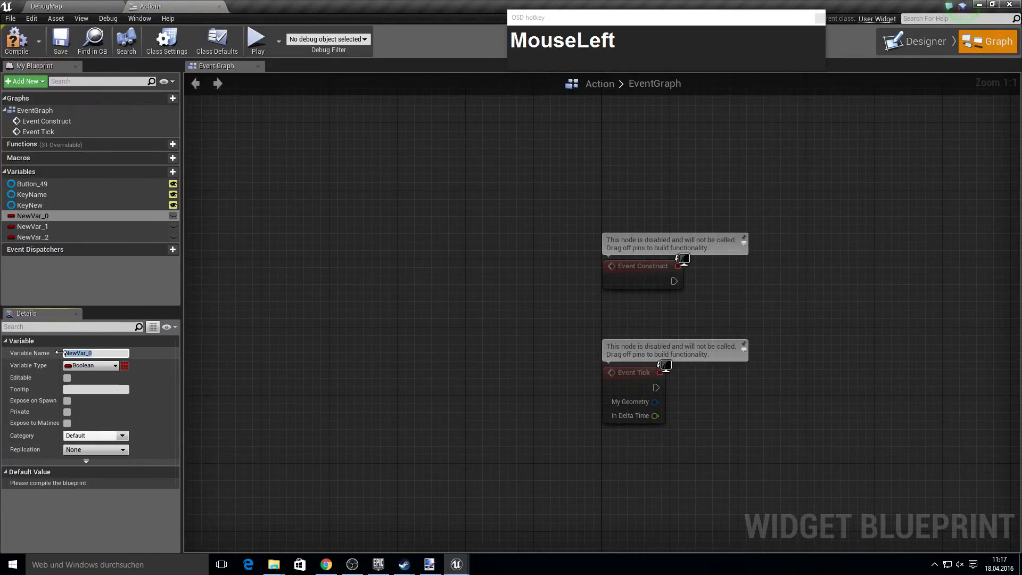
Rename the three new Action widget variables to Key, OldKey and Name
{"action": "type", "text": "Key"}
{"action": "key", "text": "Return"}
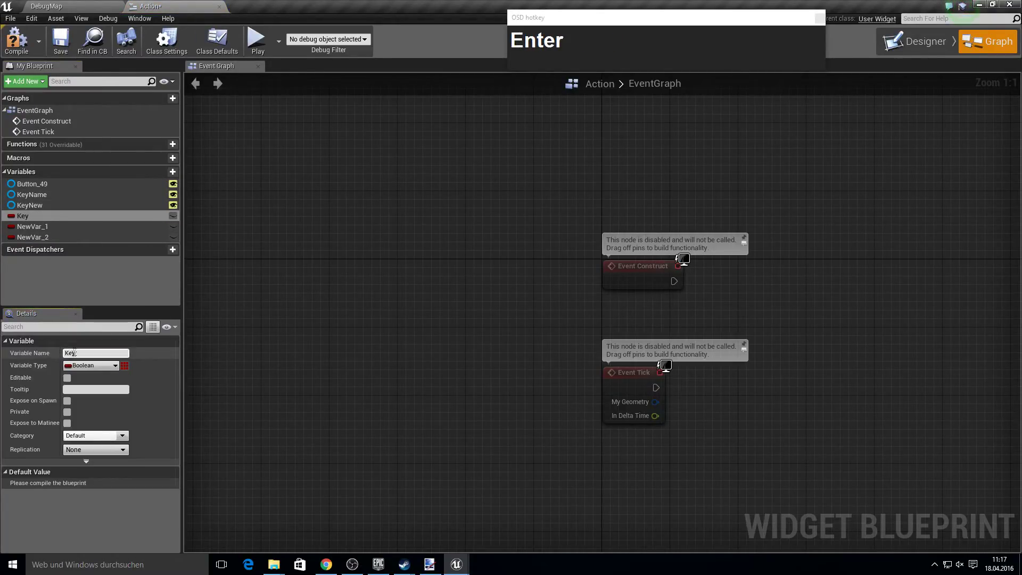
{"action": "left_click", "coordinate": [48, 226]}
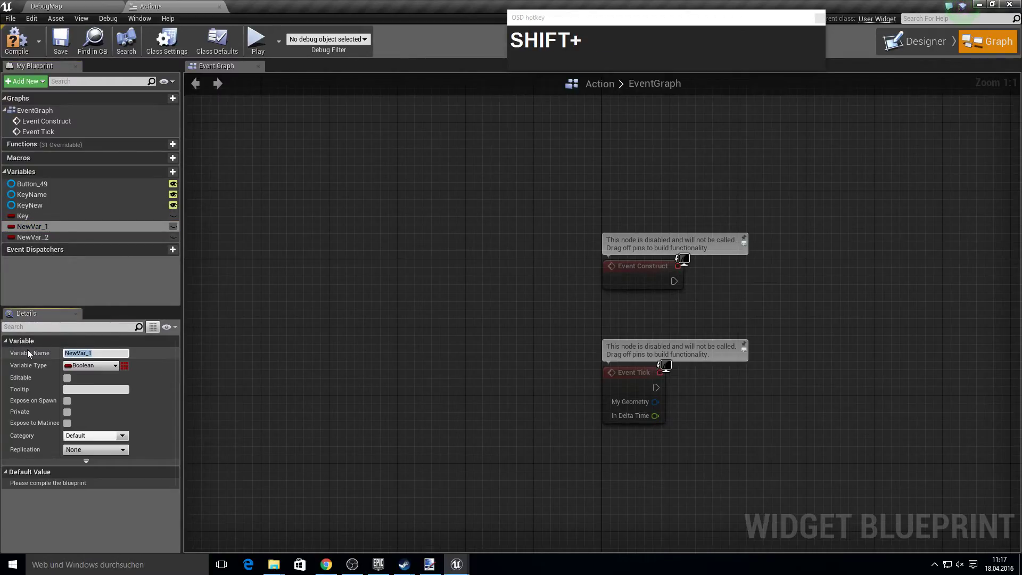
{"action": "type", "text": "OldKeyx"}
{"action": "key", "text": "BackSpace"}
{"action": "key", "text": "Return"}
{"action": "left_click", "coordinate": [84, 241]}
{"action": "type", "text": "Name"}
{"action": "key", "text": "Return"}
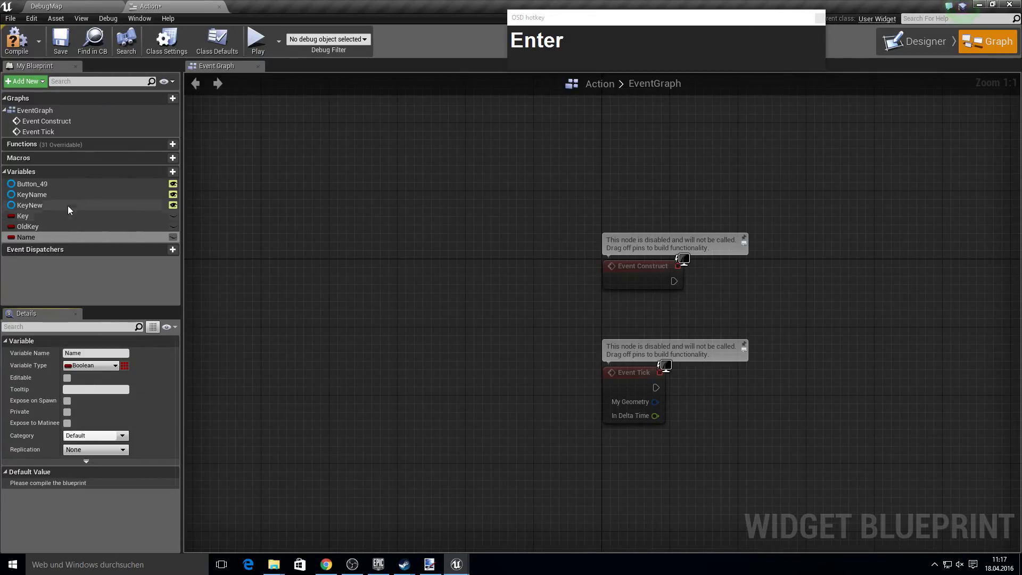
Set the Key and OldKey variables' type to the Victory Input structure
{"action": "left_click", "coordinate": [44, 217]}
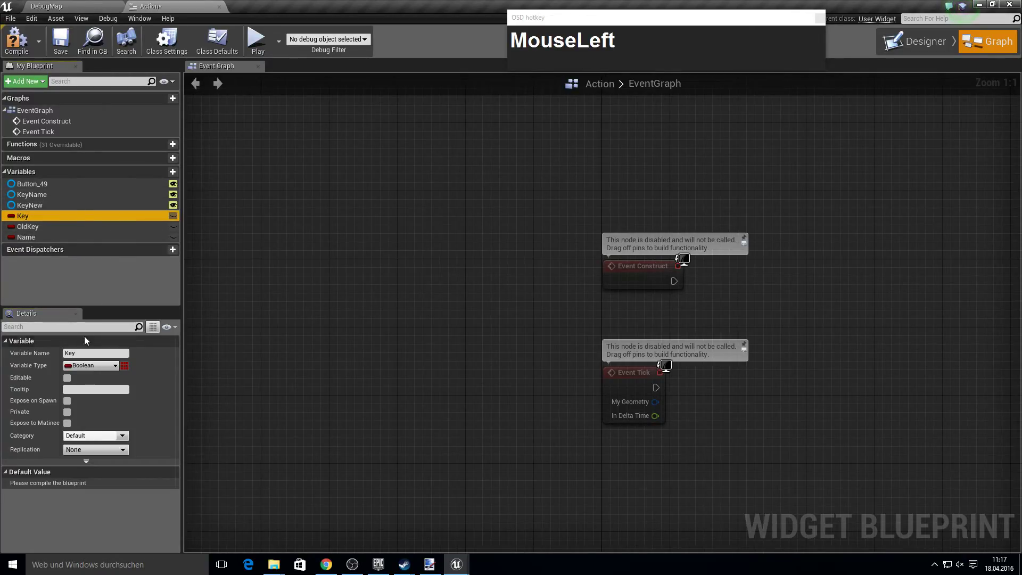
{"action": "type", "text": "MouseLeftvito"}
{"action": "left_click", "coordinate": [187, 164]}
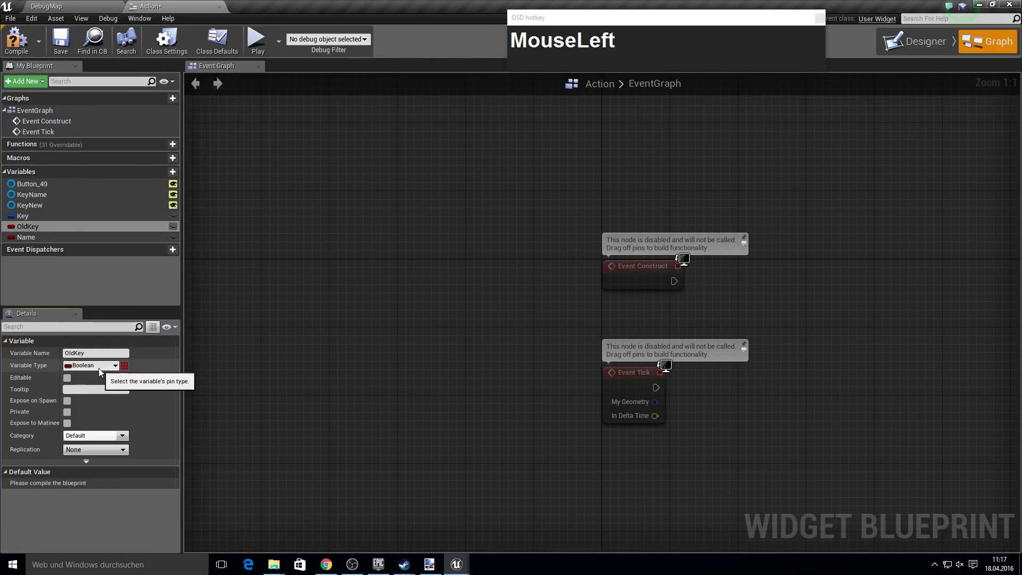
{"action": "type", "text": "MouseLeftvicot"}
{"action": "key", "text": "BackSpace"}
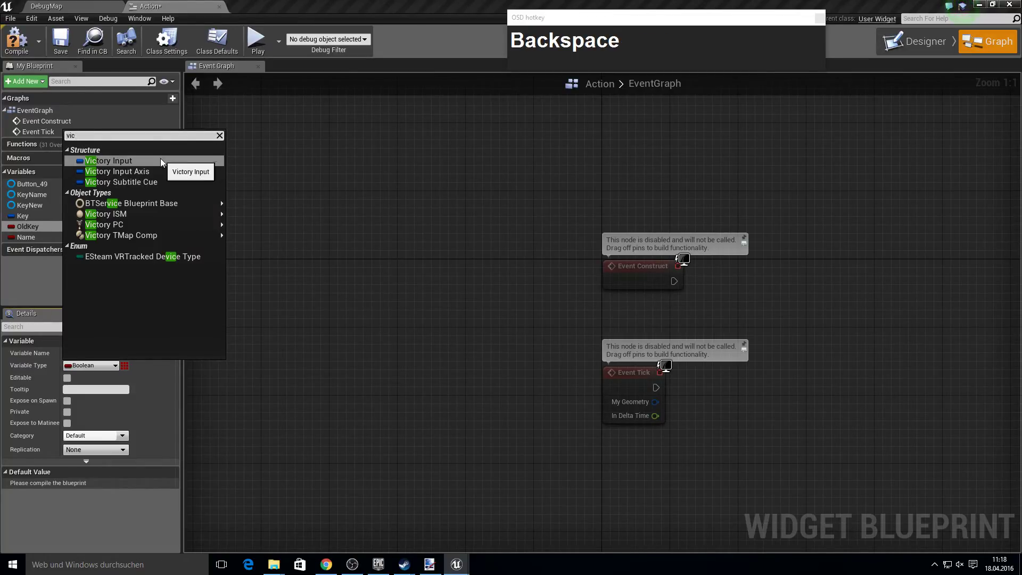
{"action": "left_click", "coordinate": [164, 163]}
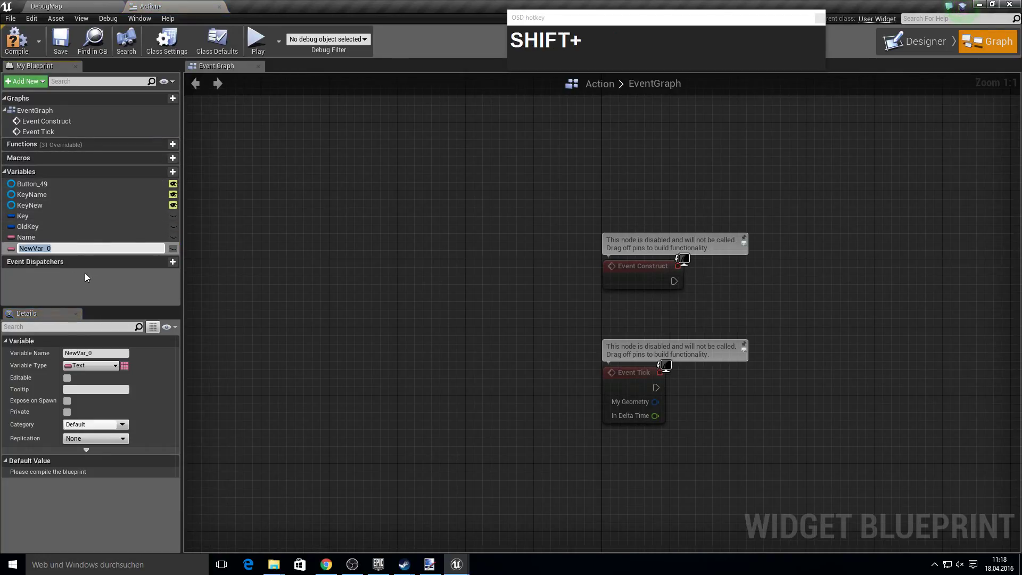
Name the Boolean variable GotKey and switch to the Axis widget blueprint
{"action": "type", "text": "GotKey"}
{"action": "key", "text": "Return"}
{"action": "left_click", "coordinate": [88, 369]}
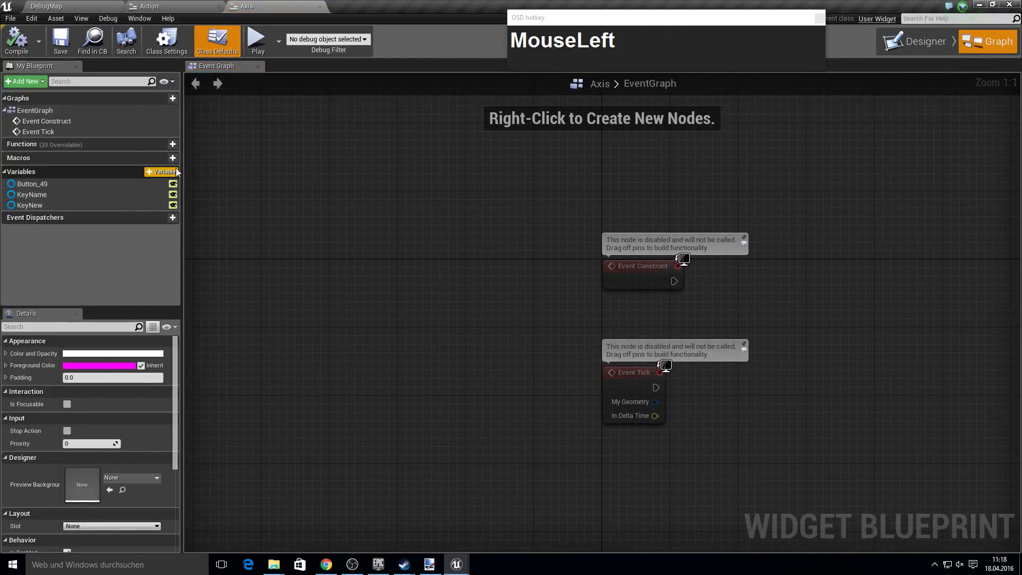
Add Axis widget variables Key and OldKey of type Victory Input Axis structure
{"action": "key", "text": "shift+k"}
{"action": "type", "text": "y"}
{"action": "left_click", "coordinate": [92, 369]}
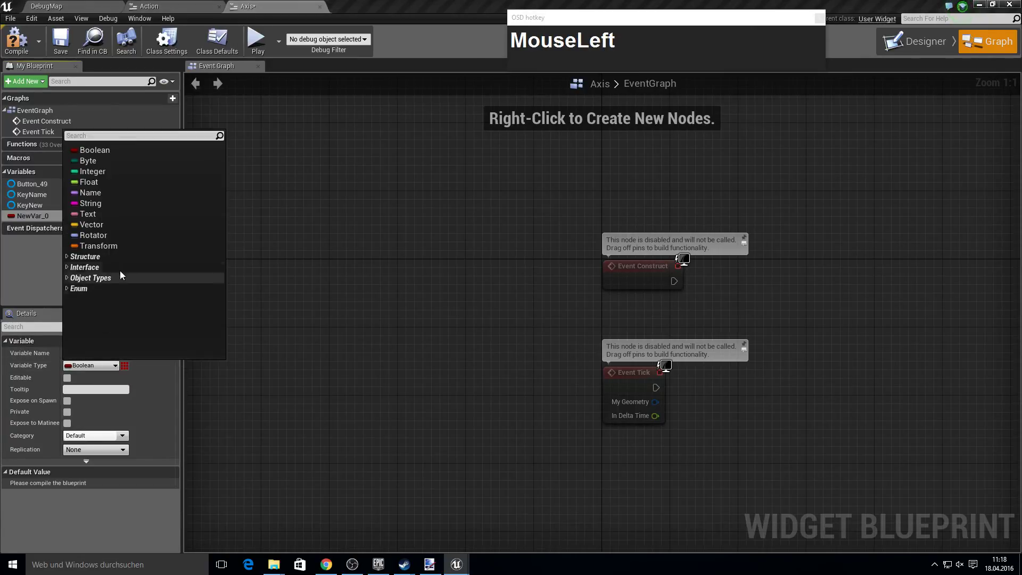
{"action": "type", "text": "vicotr"}
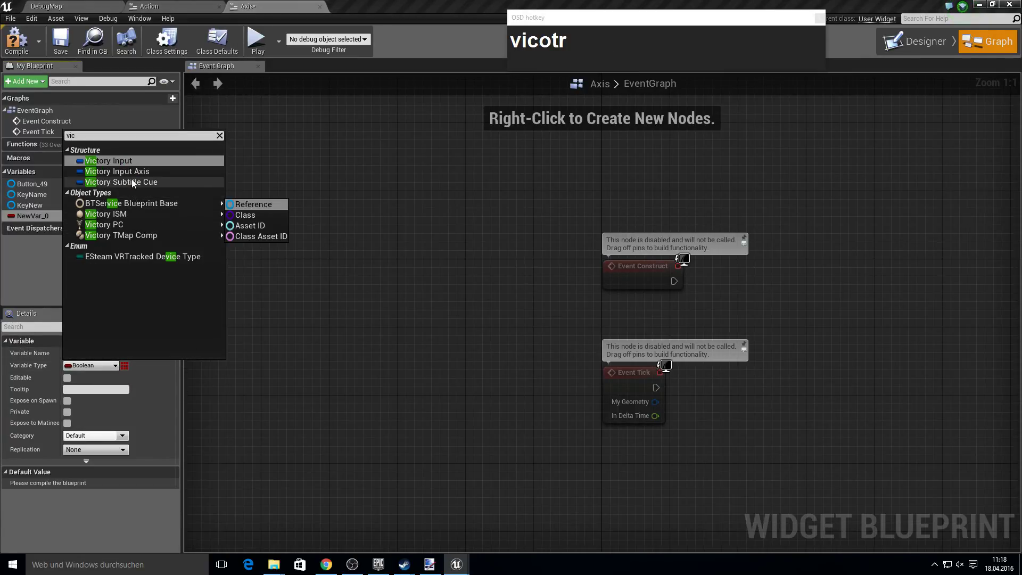
{"action": "left_click", "coordinate": [143, 178]}
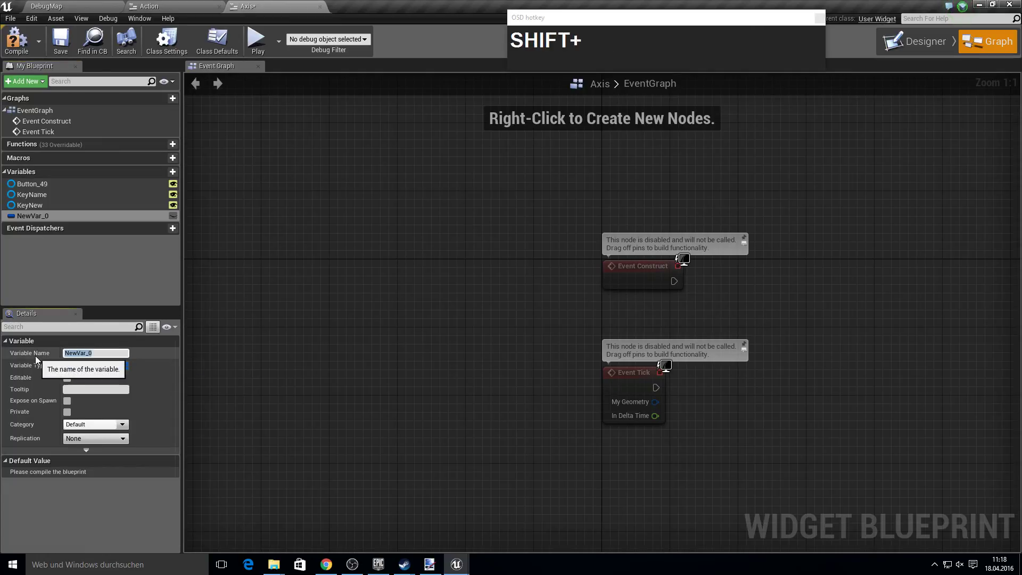
{"action": "type", "text": "Key"}
{"action": "key", "text": "Return"}
{"action": "left_click", "coordinate": [169, 174]}
{"action": "type", "text": "OldKey"}
{"action": "key", "text": "Return"}
Add a Name variable and a Boolean GotKey variable to the Axis widget
{"action": "left_click", "coordinate": [168, 177]}
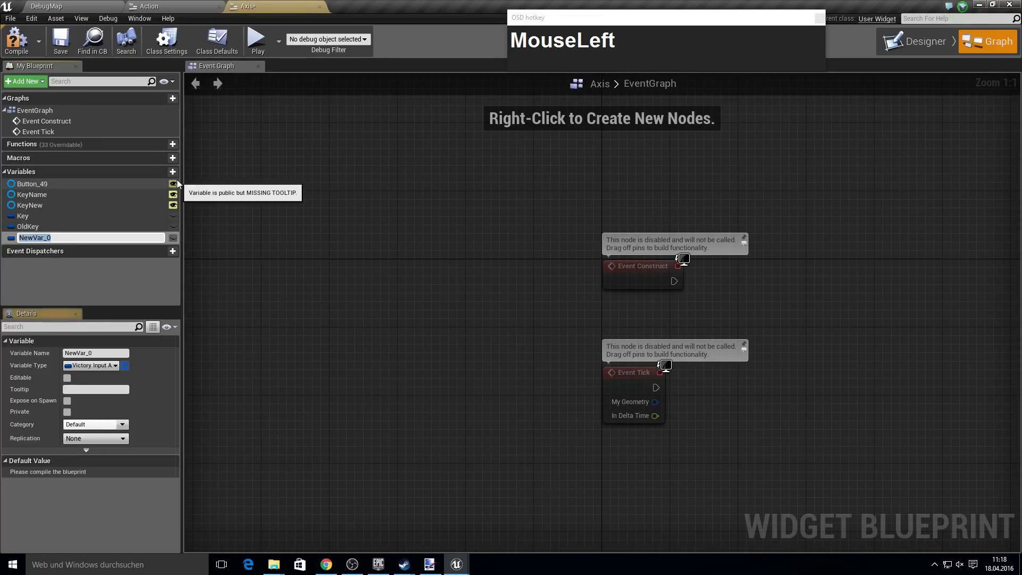
{"action": "type", "text": "Name"}
{"action": "key", "text": "Return"}
{"action": "left_click_drag", "start_coordinate": [105, 367], "coordinate": [109, 220]}
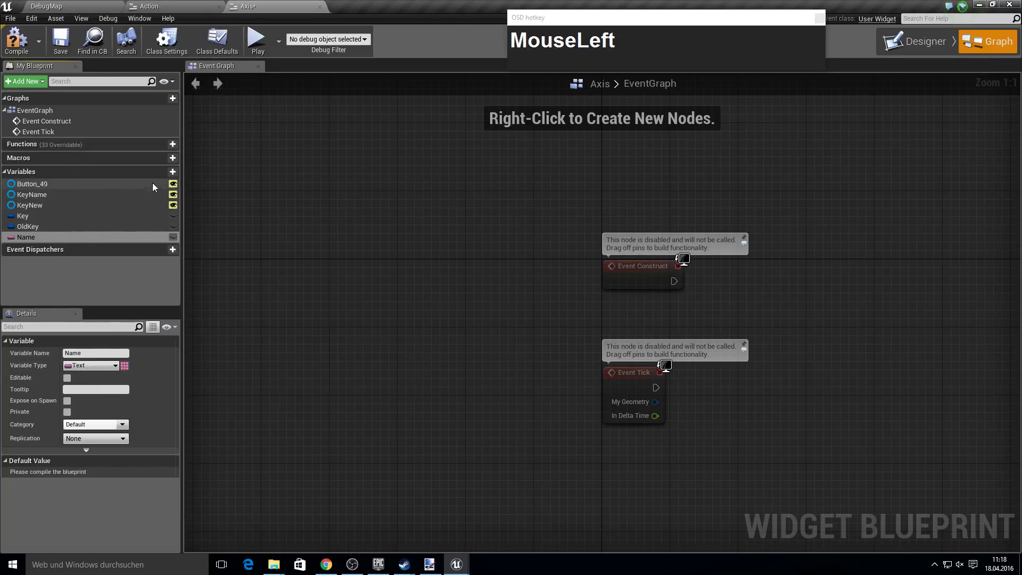
{"action": "type", "text": "GotKey"}
{"action": "left_click", "coordinate": [96, 375]}
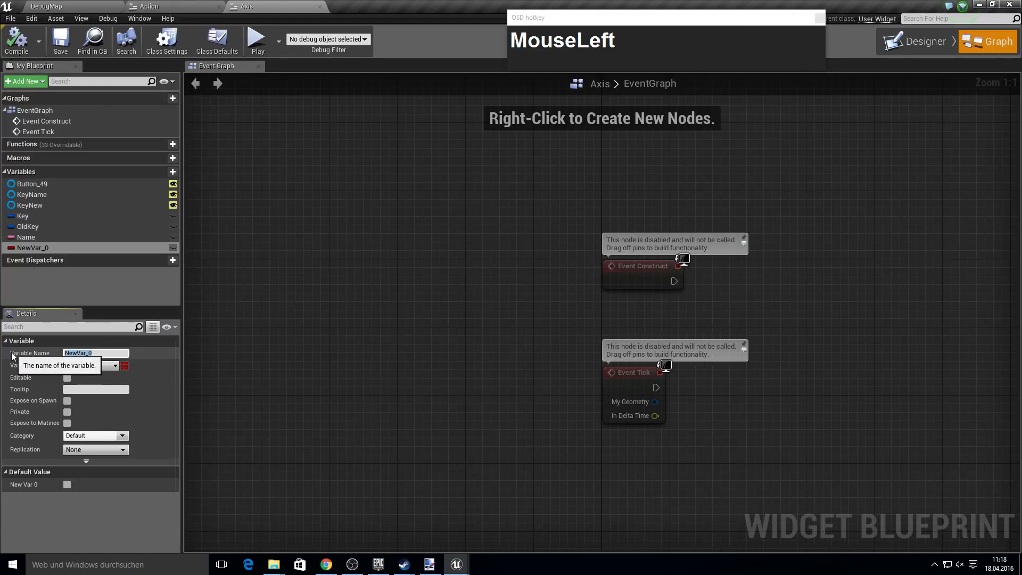
{"action": "type", "text": "Gotkey"}
{"action": "key", "text": "BackSpace"}
{"action": "type", "text": "Key"}
{"action": "key", "text": "Return"}
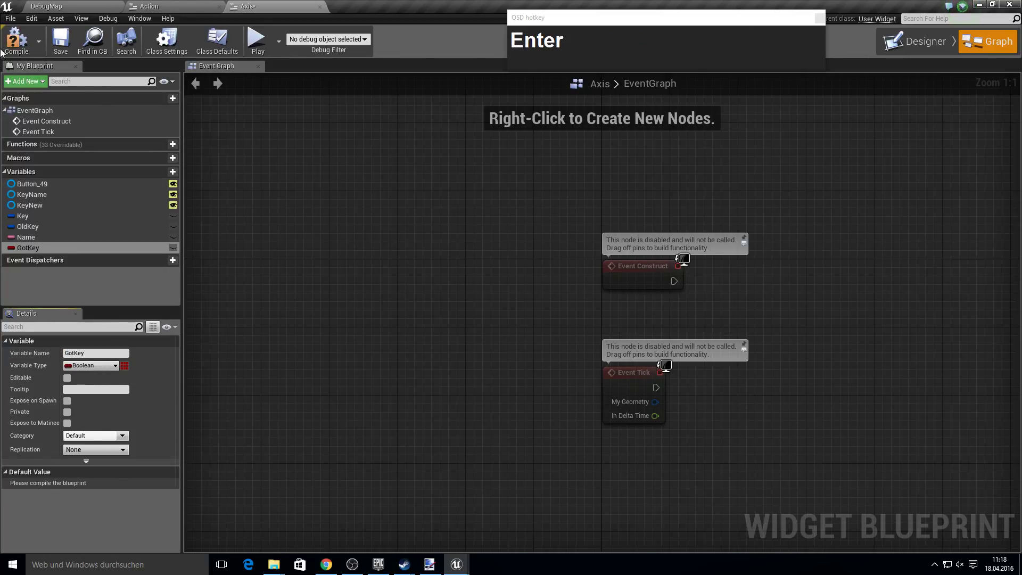